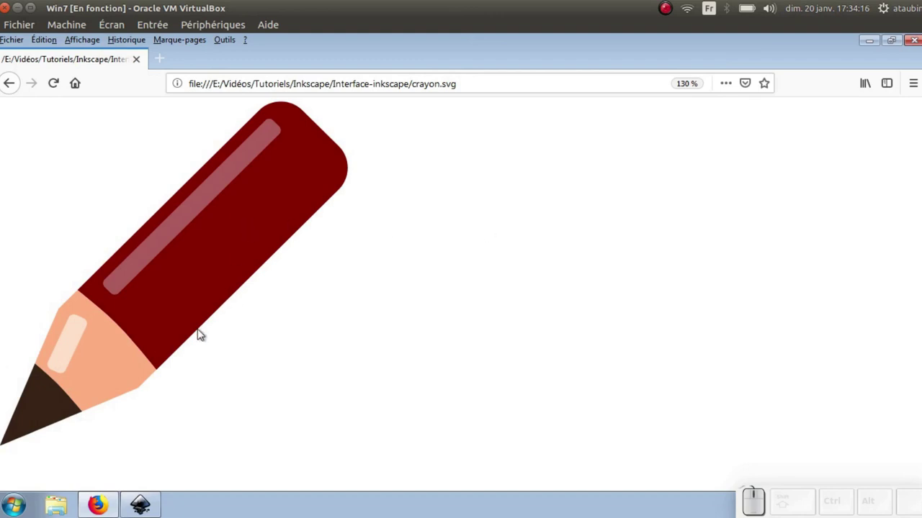
Switch from Firefox to the blank new Inkscape document.
click(137, 509)
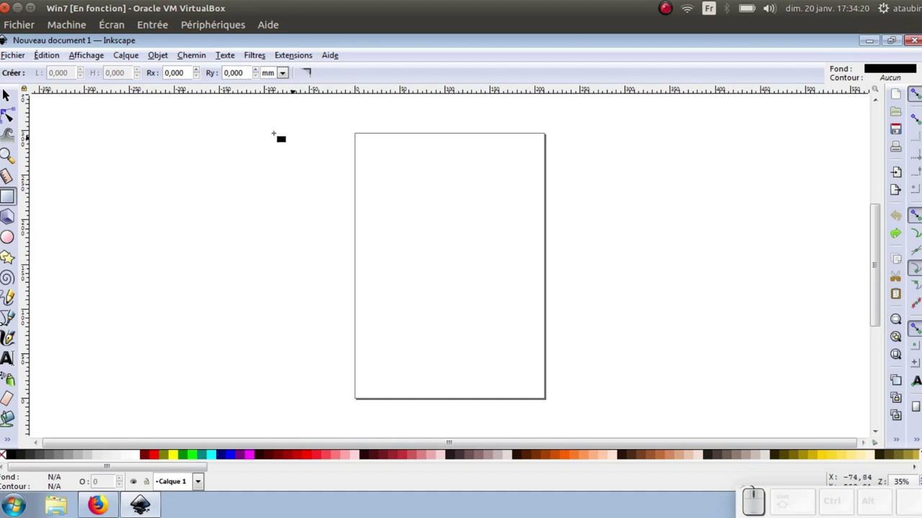
Set the document page to 280 × 280 px with px as the default unit.
click(18, 105)
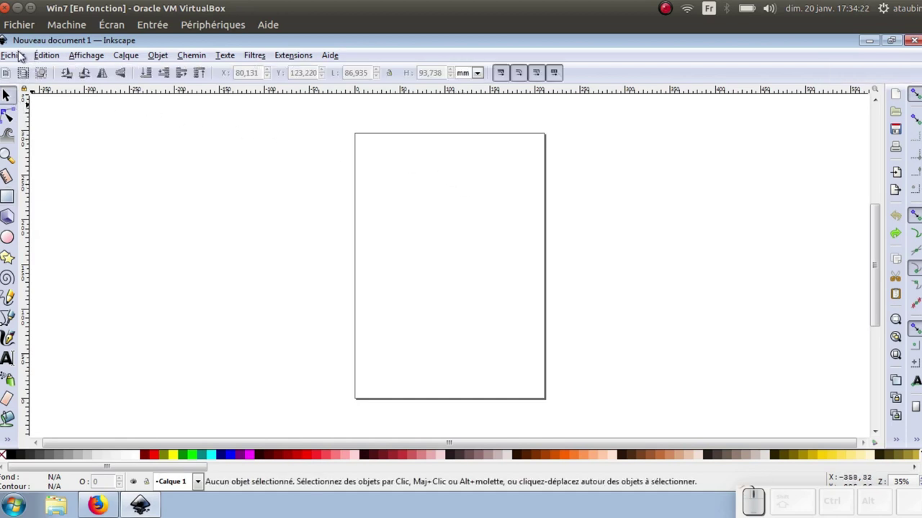
click(23, 60)
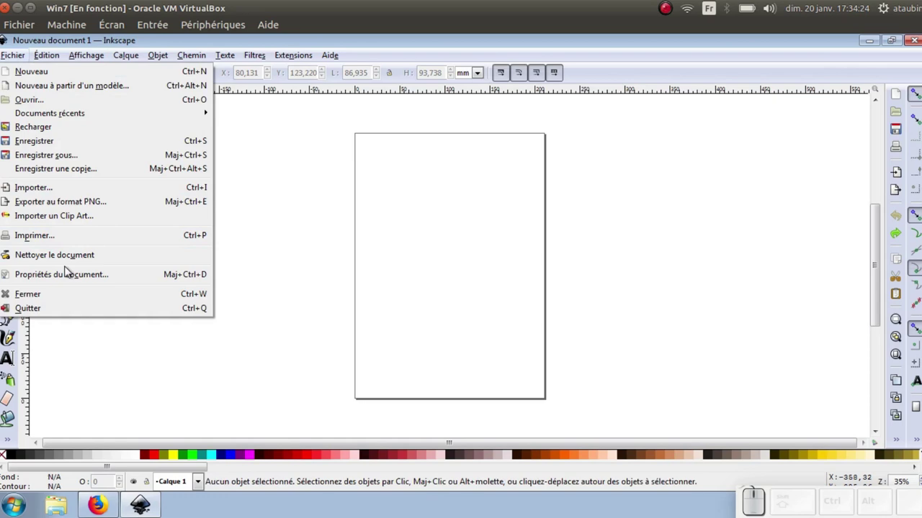
click(70, 279)
drag(746, 60, 451, 152)
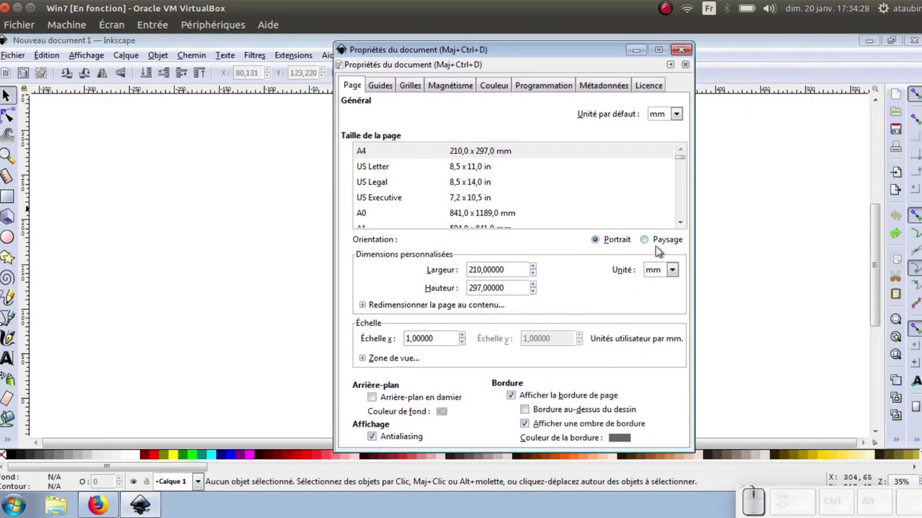
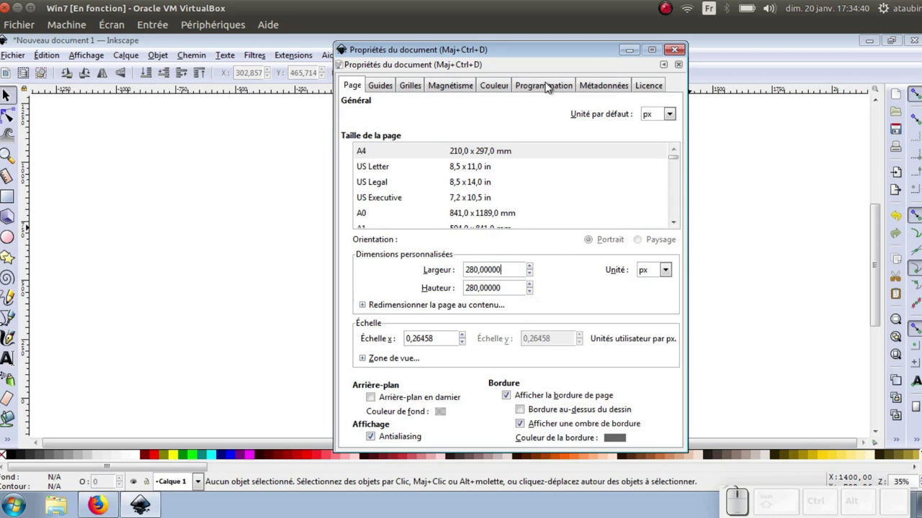
click(683, 58)
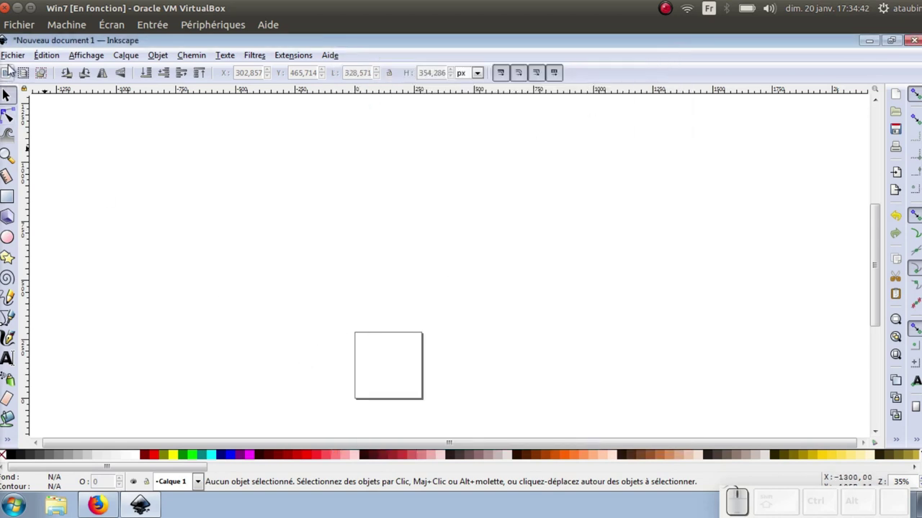
Zoom so the whole square page fills the view.
click(98, 60)
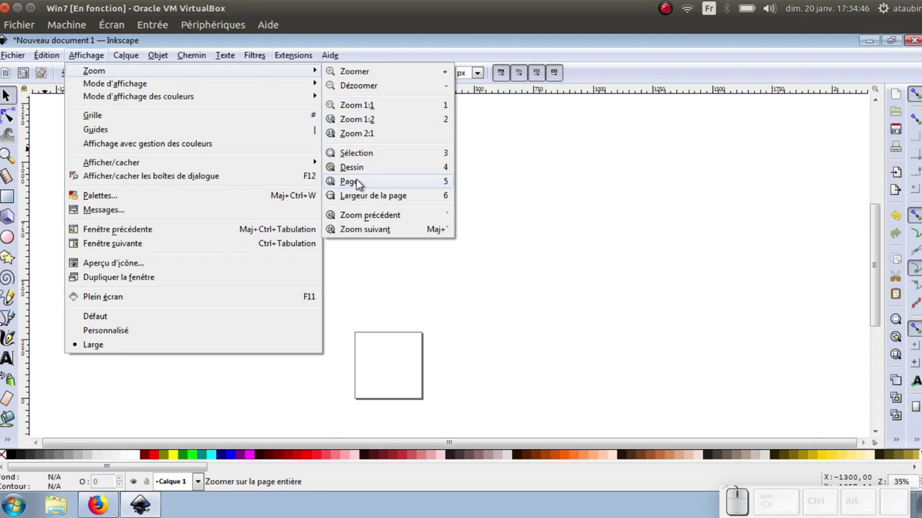
click(512, 173)
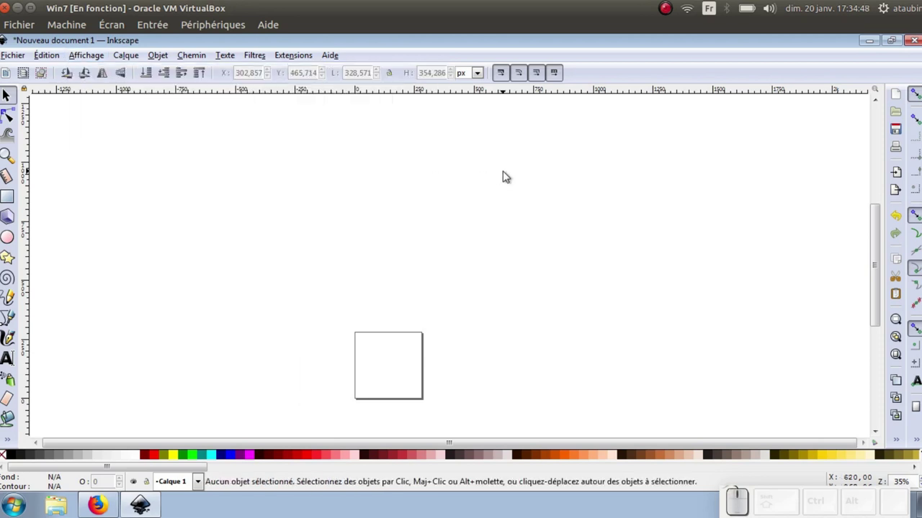
key(KP_5)
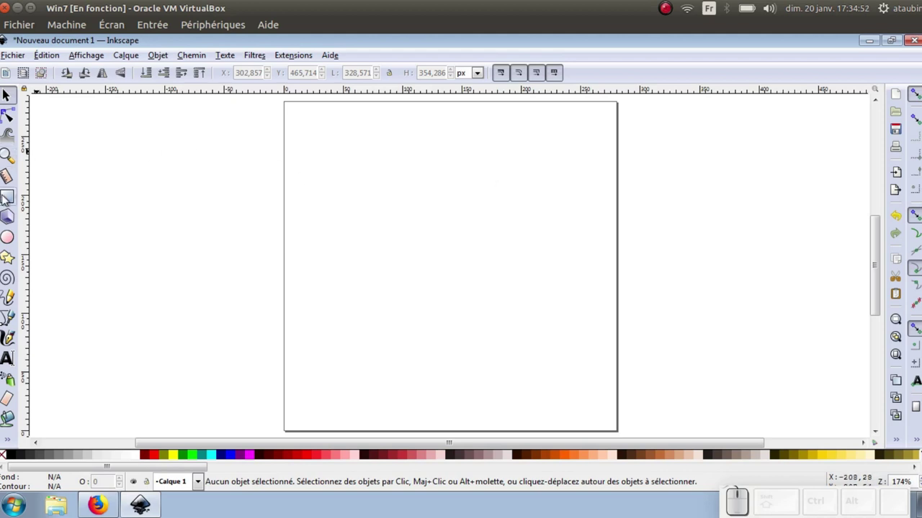
Draw a black rectangle and size it to 60 px wide by 20 px tall.
click(13, 205)
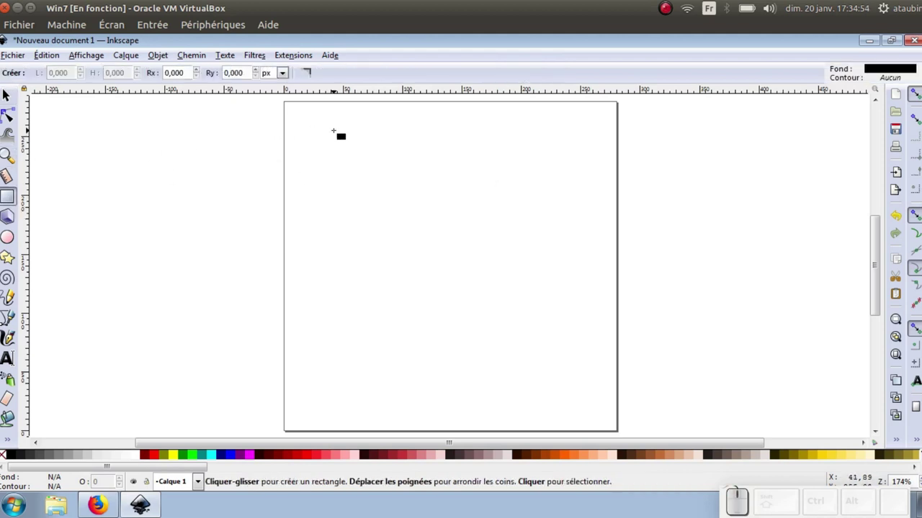
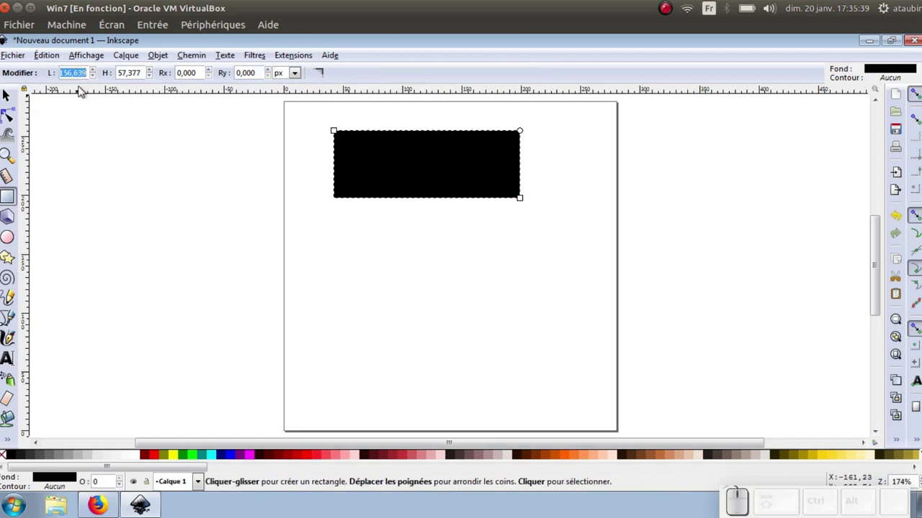
key(KP_6)
key(KP_0)
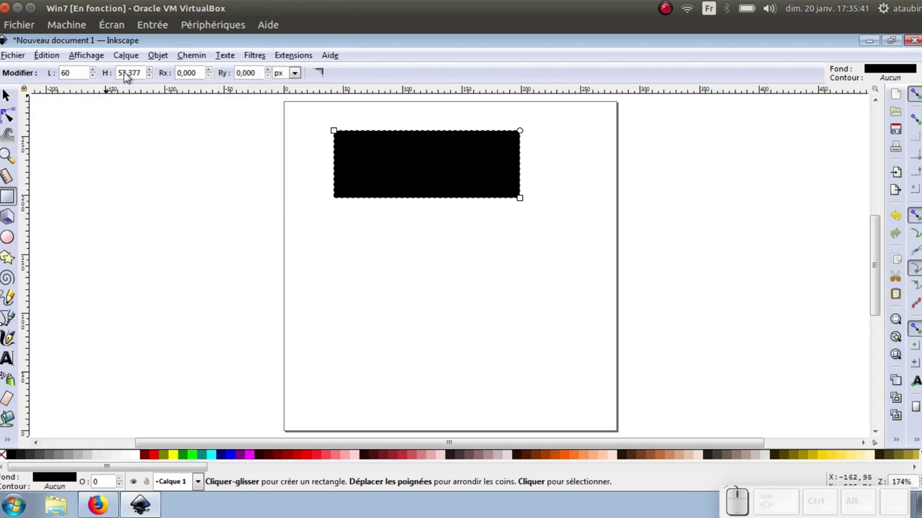
click(130, 76)
key(KP_2)
key(KP_0)
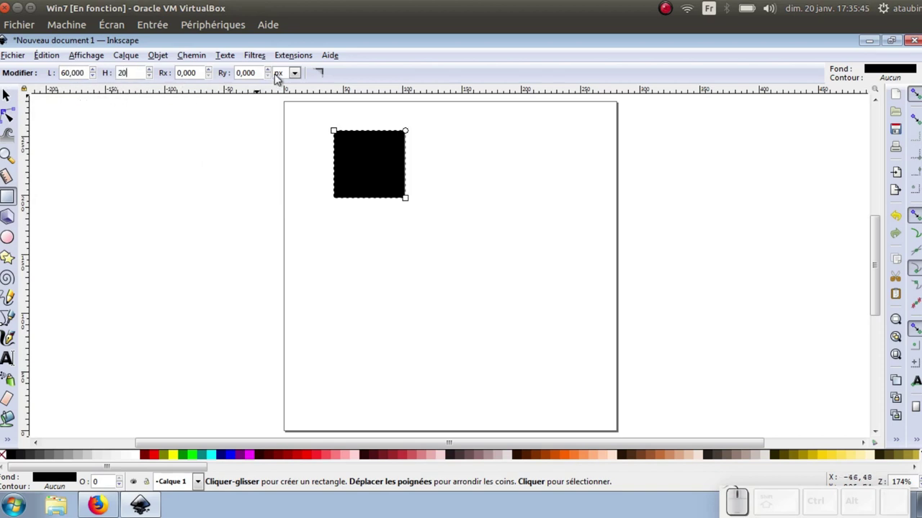
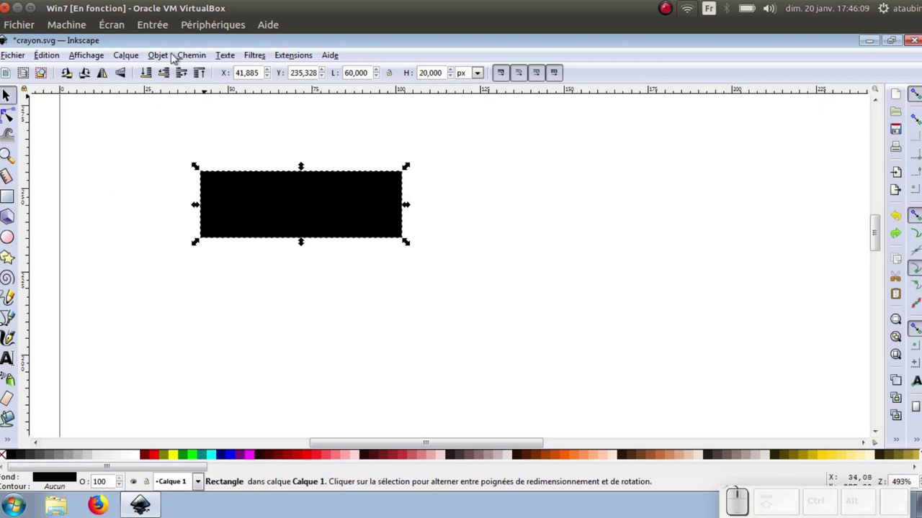
In Fond et contour, try a flat stroke paint on the rectangle's Contour.
click(170, 63)
click(190, 107)
click(725, 115)
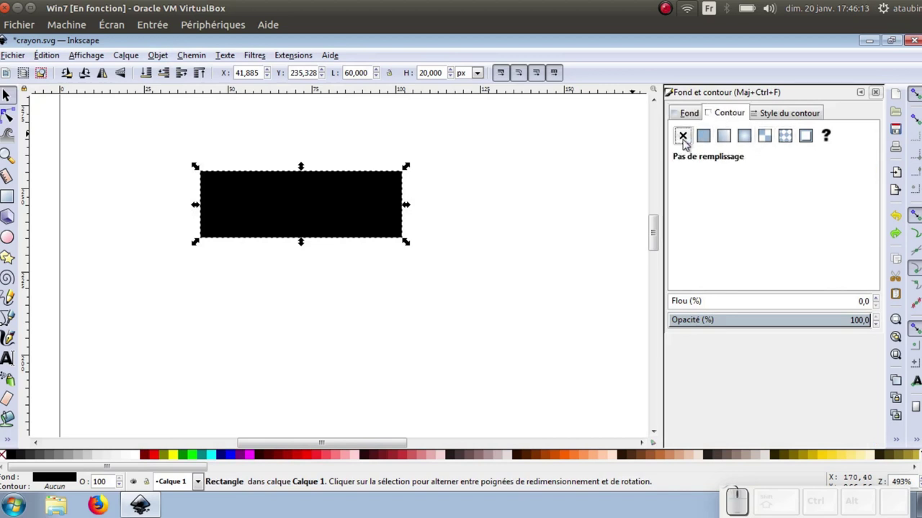
click(710, 143)
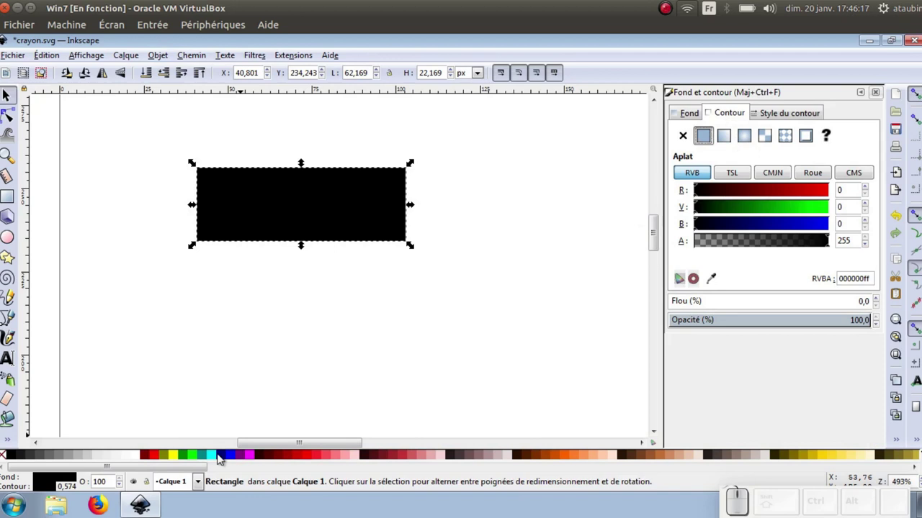
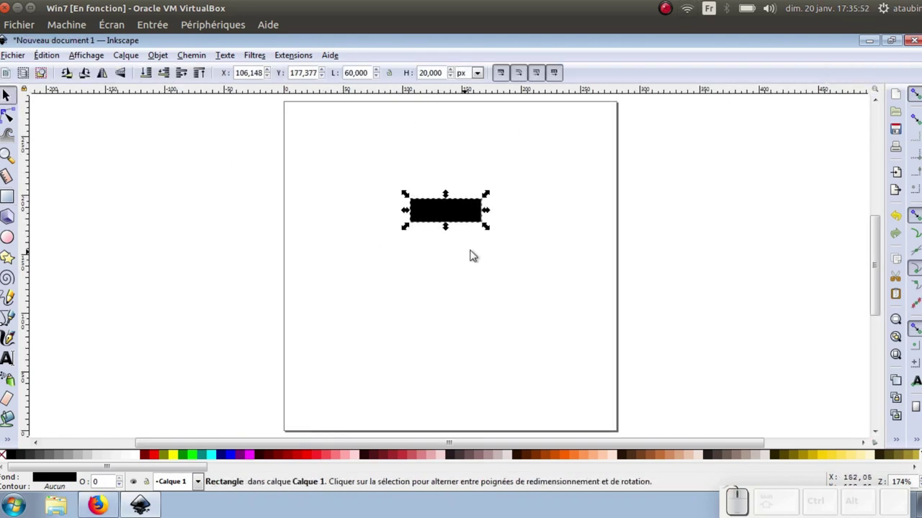
Zoom in so the rectangle fills much of the view.
scroll(up, 3)
drag(351, 224, 366, 194)
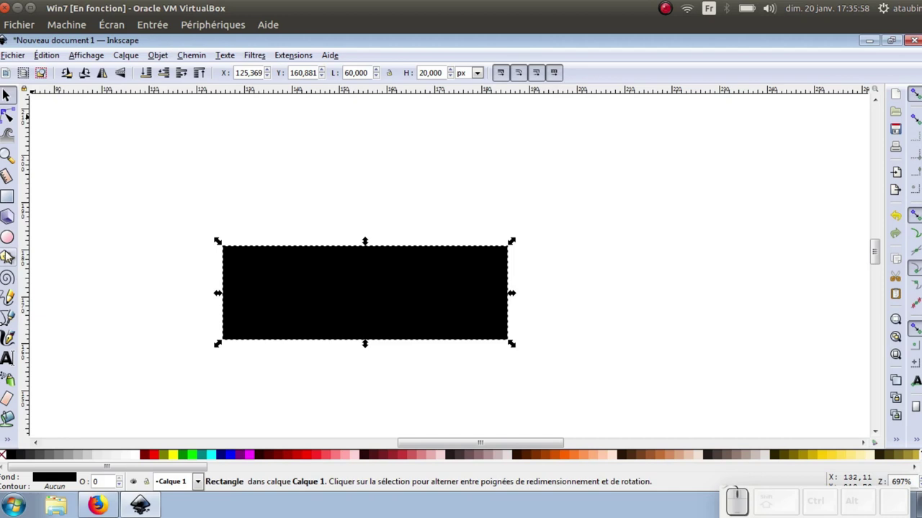
Draw a 3-sided regular polygon, set its height to 20 px, and move it onto the rectangle's left end.
click(10, 264)
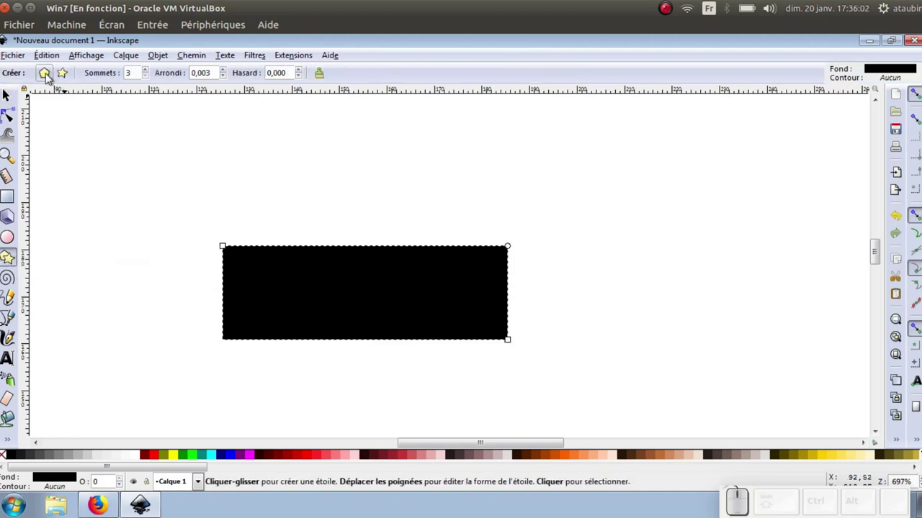
click(50, 81)
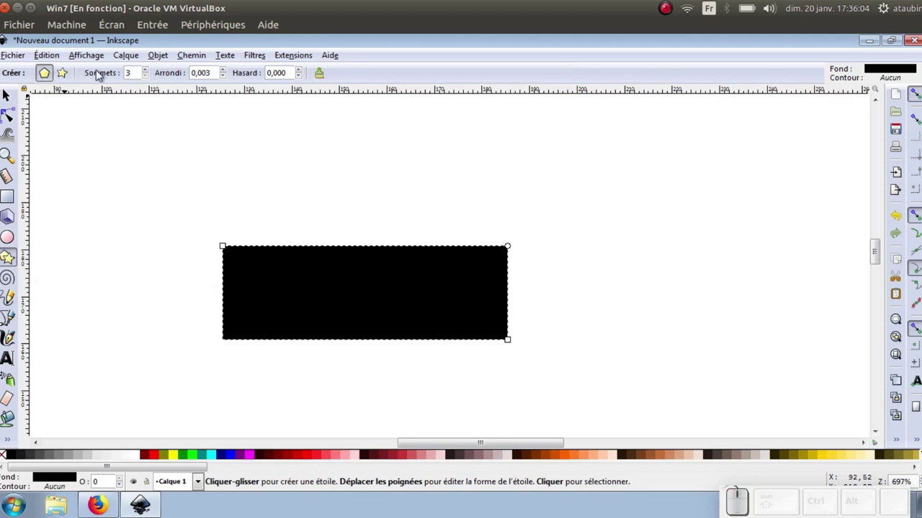
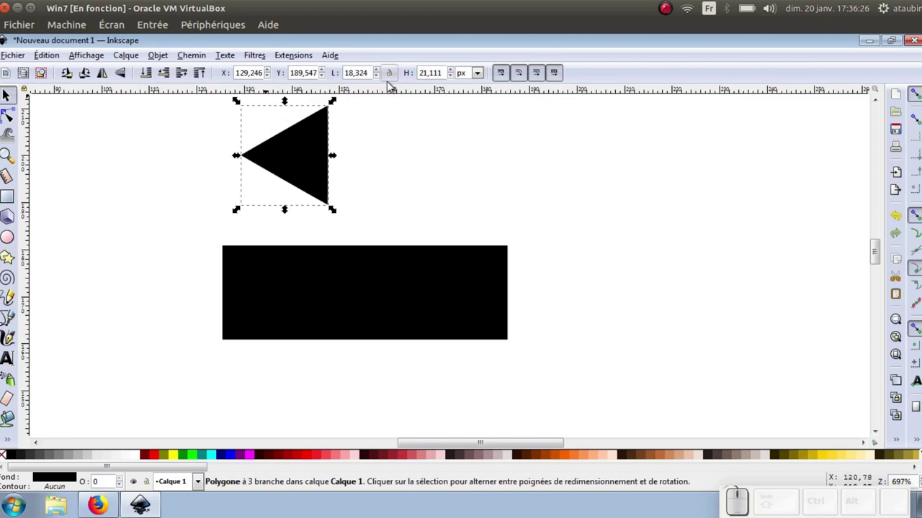
click(365, 80)
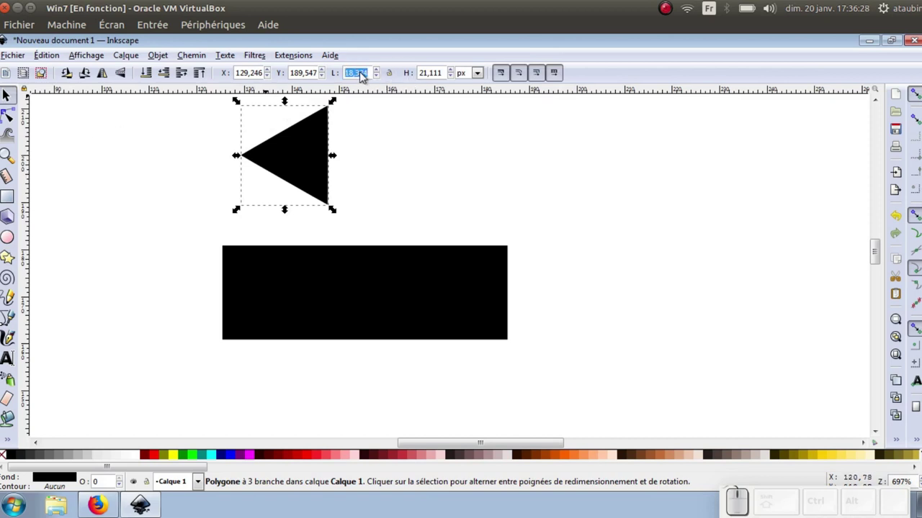
click(430, 80)
key(KP_2)
key(KP_0)
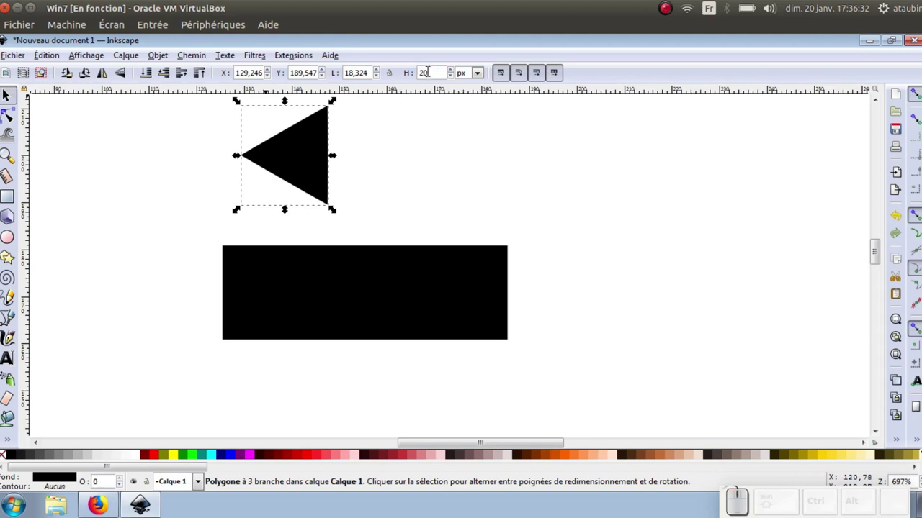
key(KP_Enter)
drag(315, 161, 213, 295)
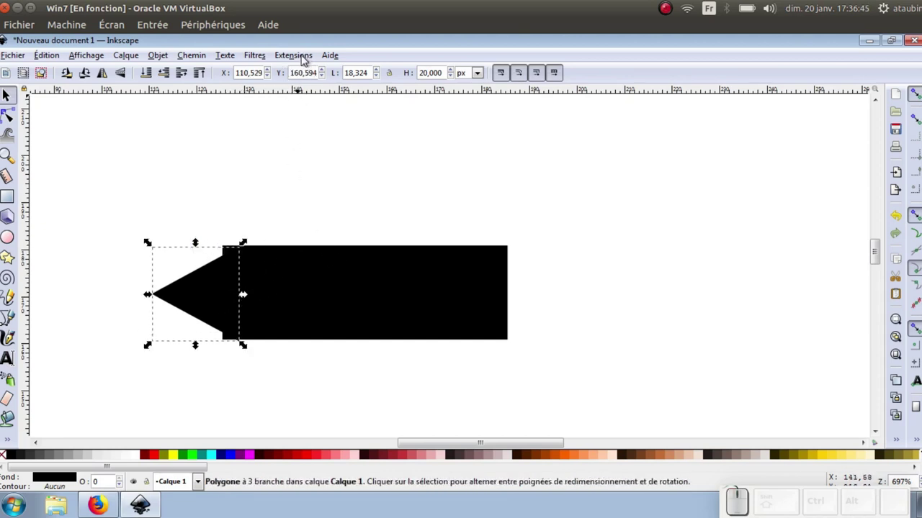
Use Aligner et distribuer to centre the triangle and rectangle on a common horizontal axis.
click(168, 63)
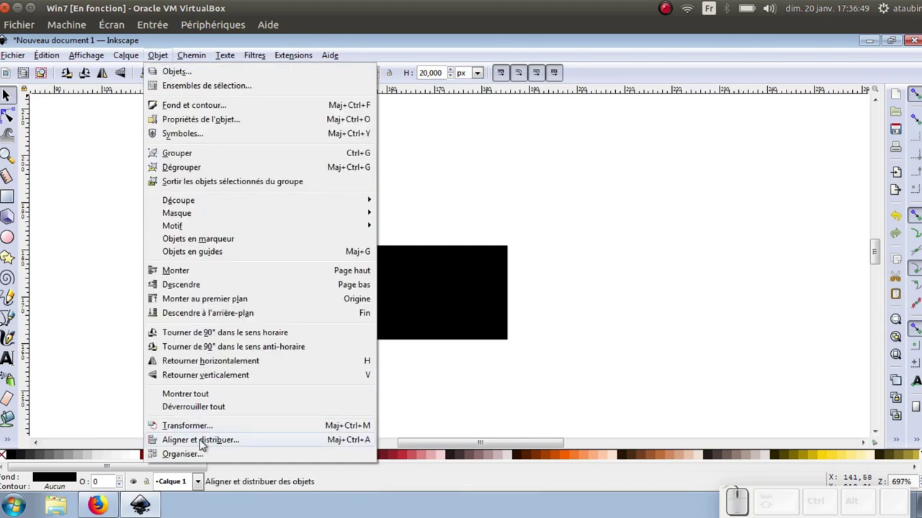
click(204, 448)
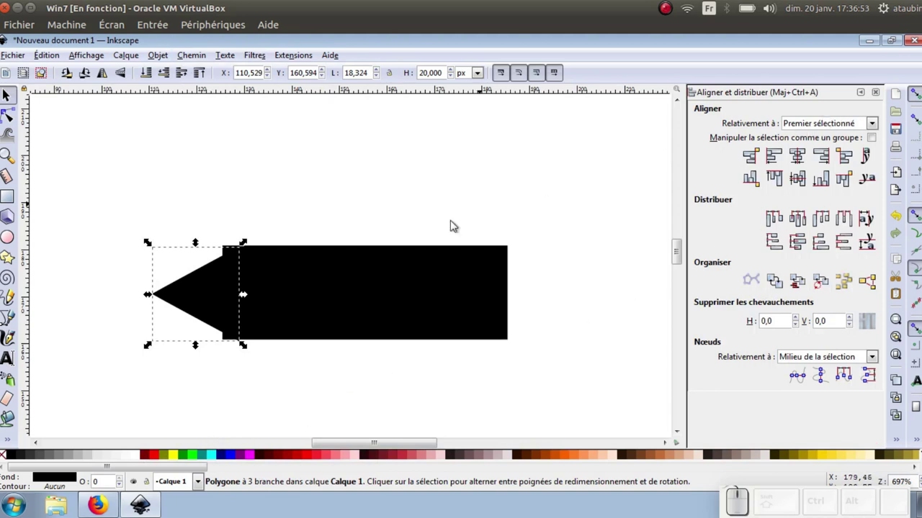
click(379, 288)
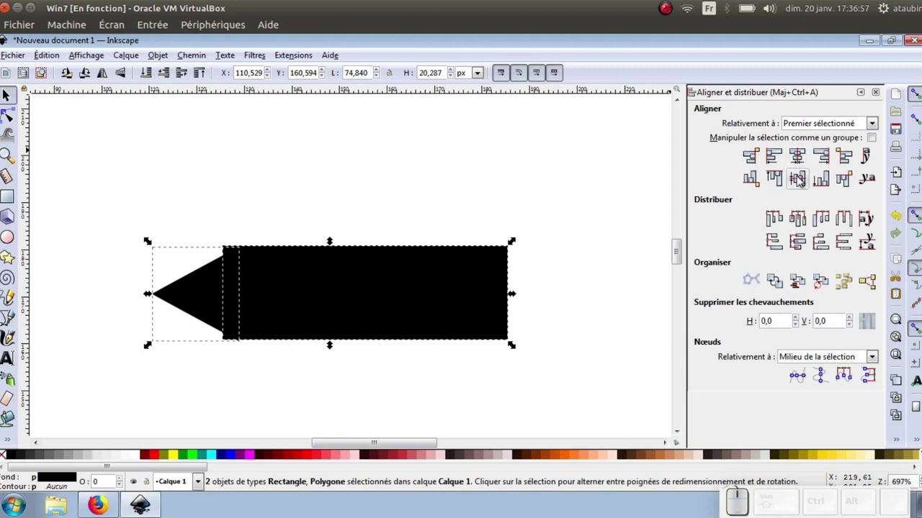
click(801, 185)
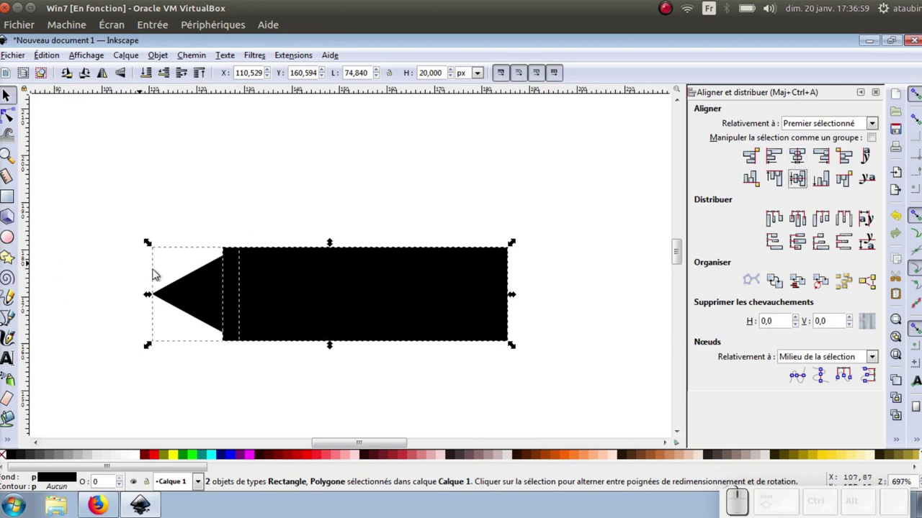
Select the triangle alone and nudge it left, just clear of the rectangle's end.
click(208, 287)
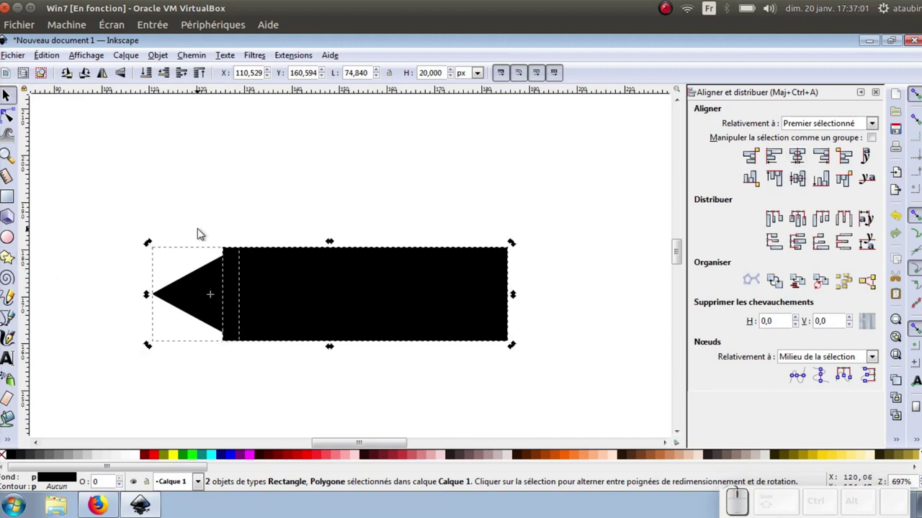
click(204, 229)
click(203, 291)
key(Left)
click(262, 284)
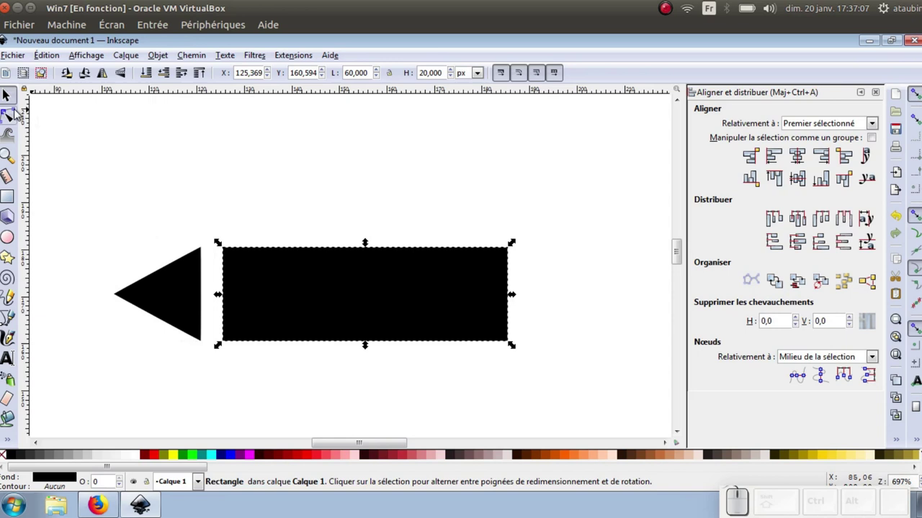
Round the rectangle's corners, nudge the tip right against it, and select both shapes together.
click(15, 113)
click(15, 103)
click(15, 117)
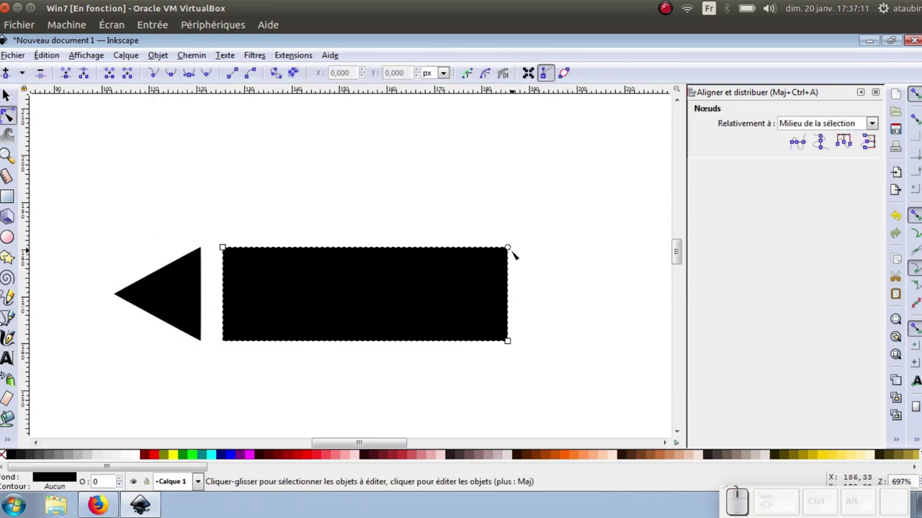
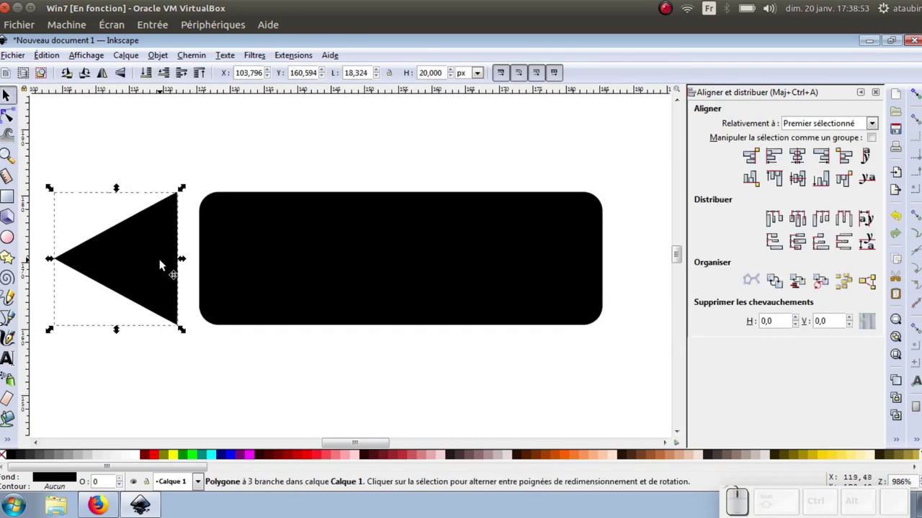
key(Right)
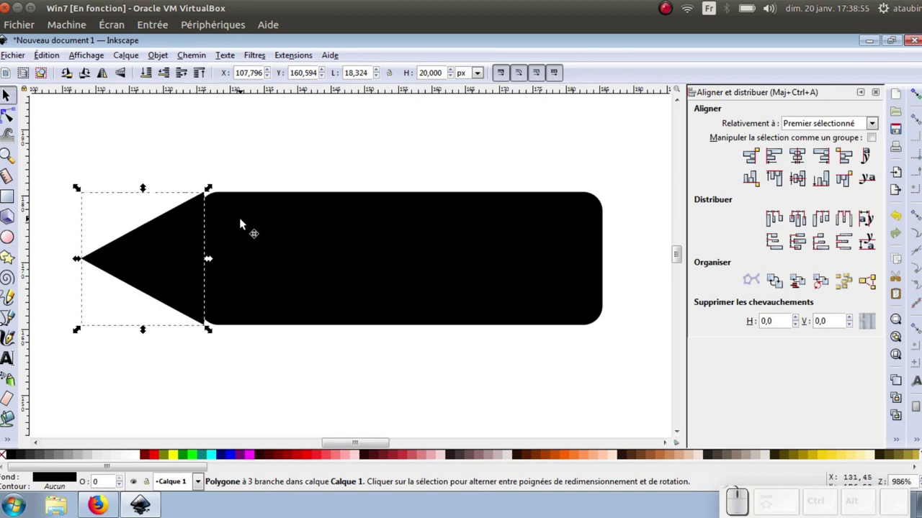
click(242, 222)
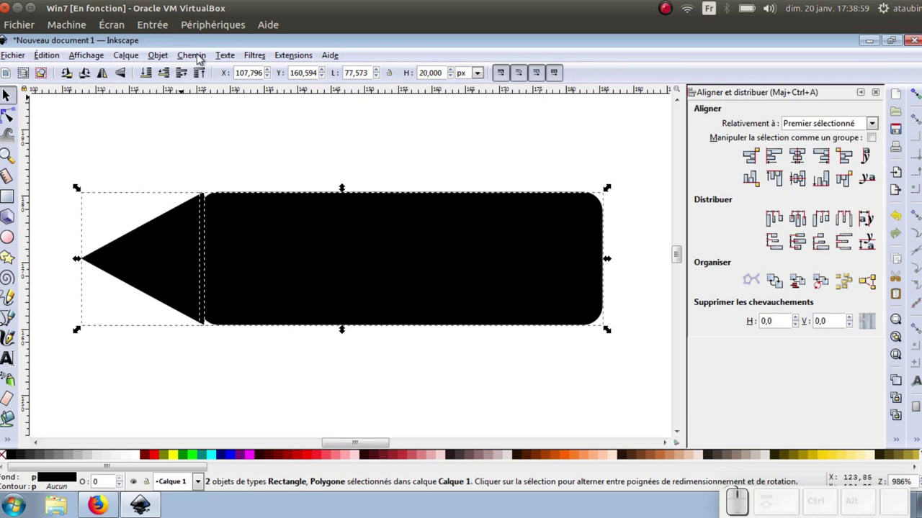
Unite tip and body into one pencil path via Chemin > Union, ready for node editing.
click(202, 63)
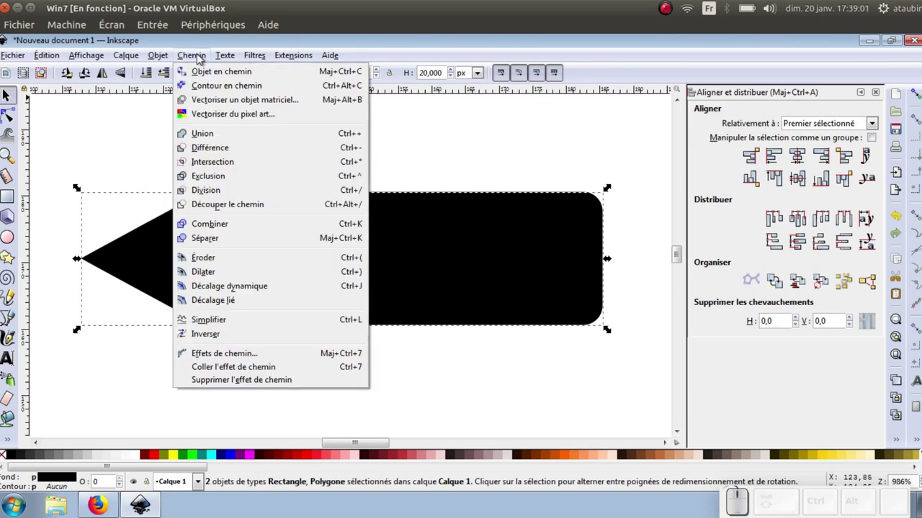
click(207, 77)
click(204, 63)
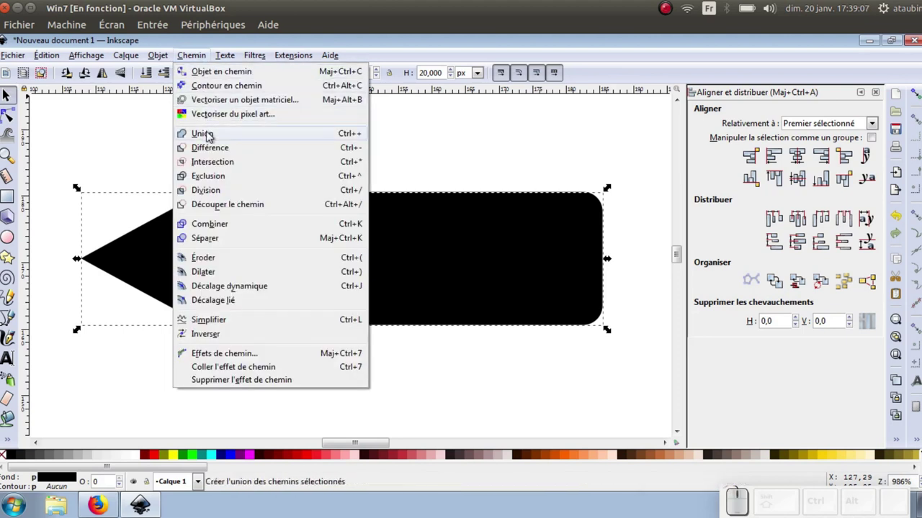
click(211, 135)
click(10, 122)
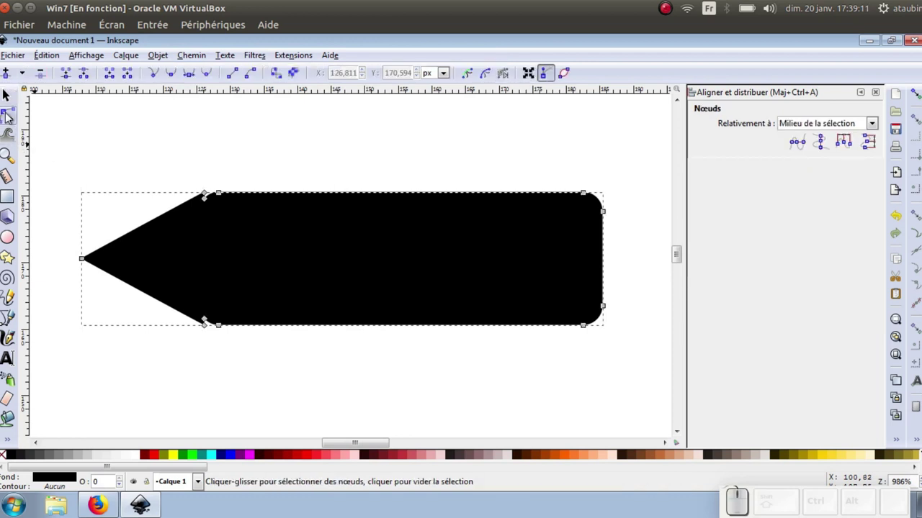
Delete the stray nodes at the upper and lower tip-body joins so the outline runs clean.
scroll(up, 3)
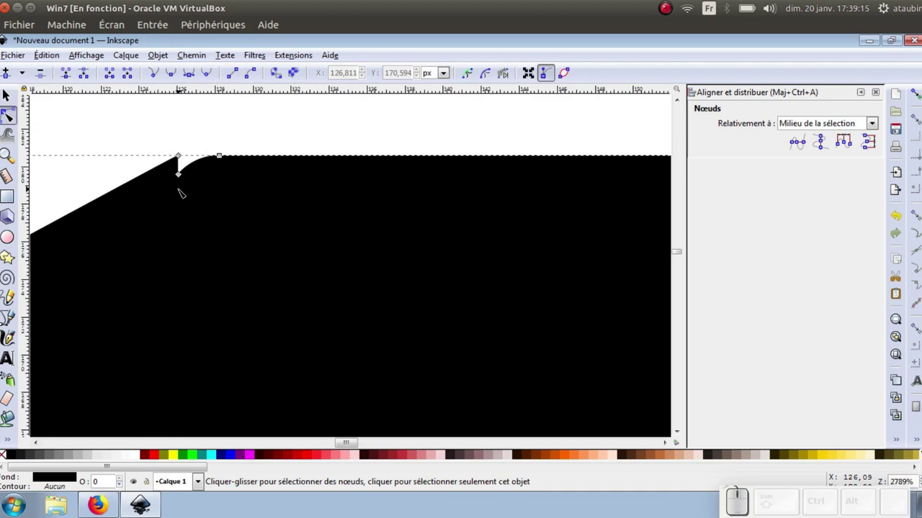
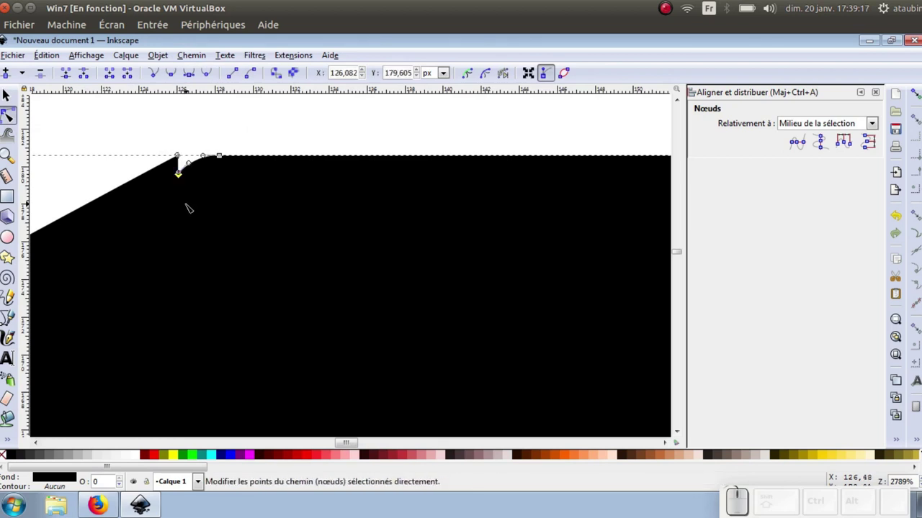
key(Delete)
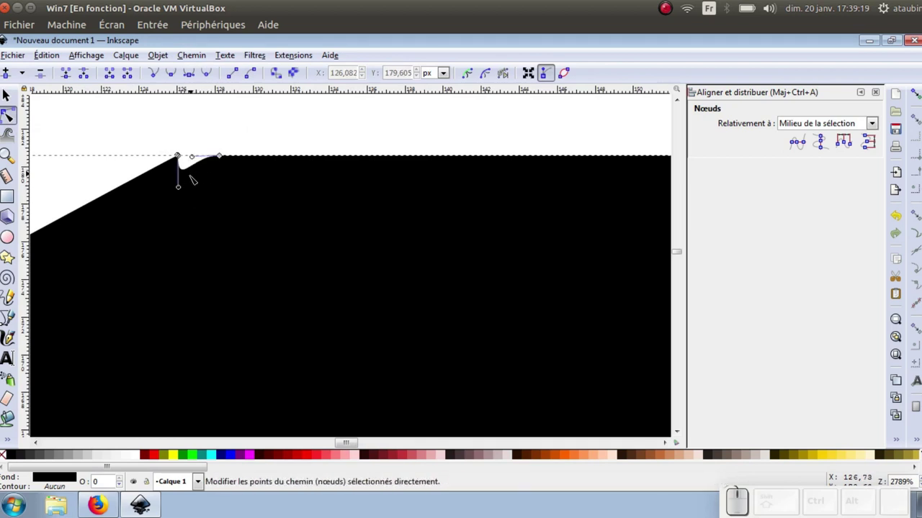
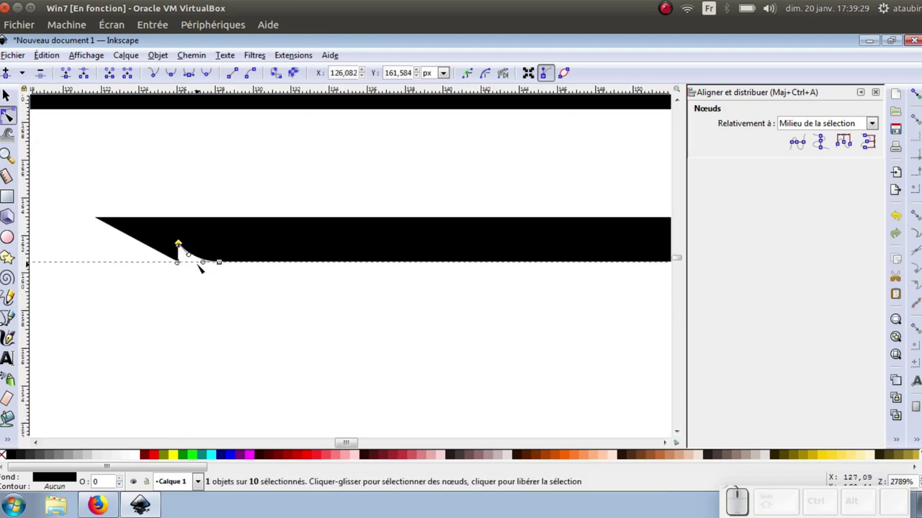
key(Delete)
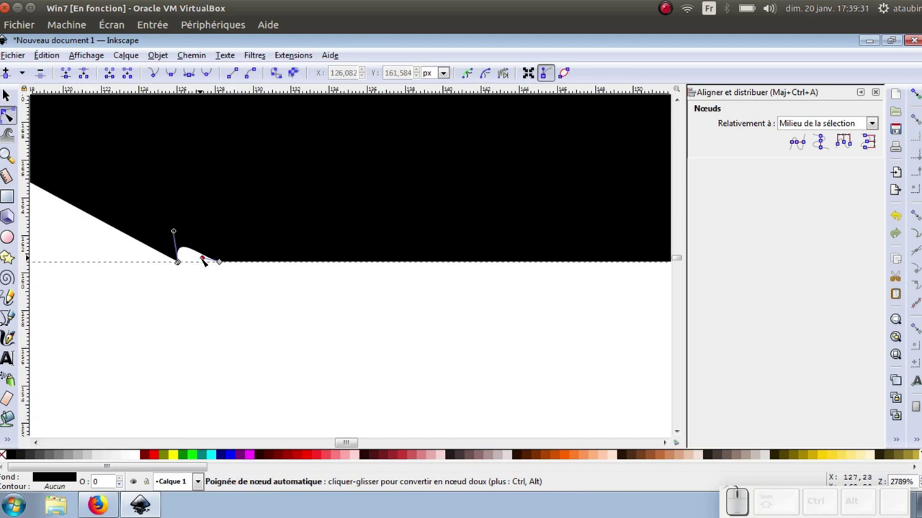
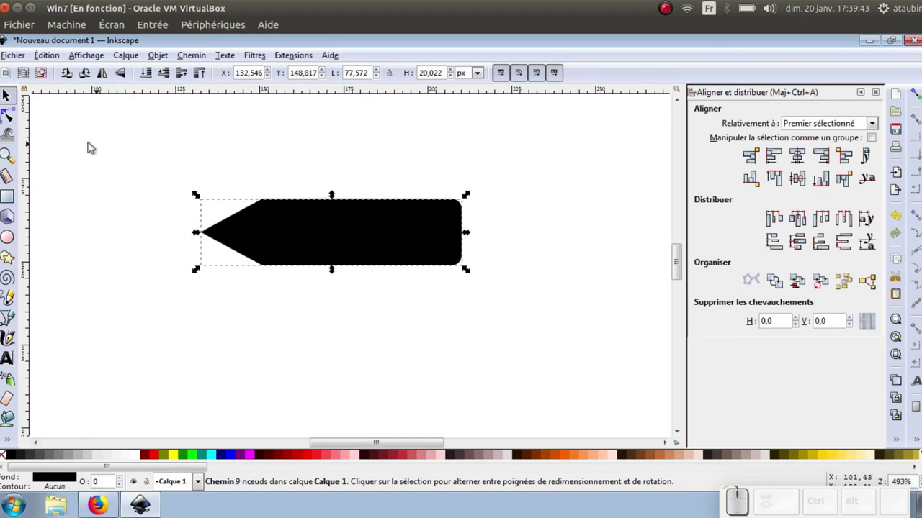
Draw a rectangle across the tip-body join and give it a translucent teal fill.
click(10, 205)
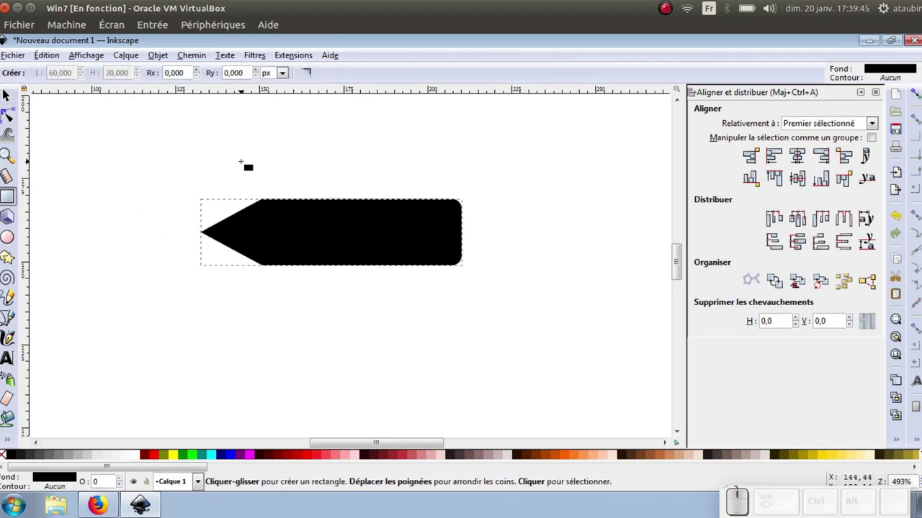
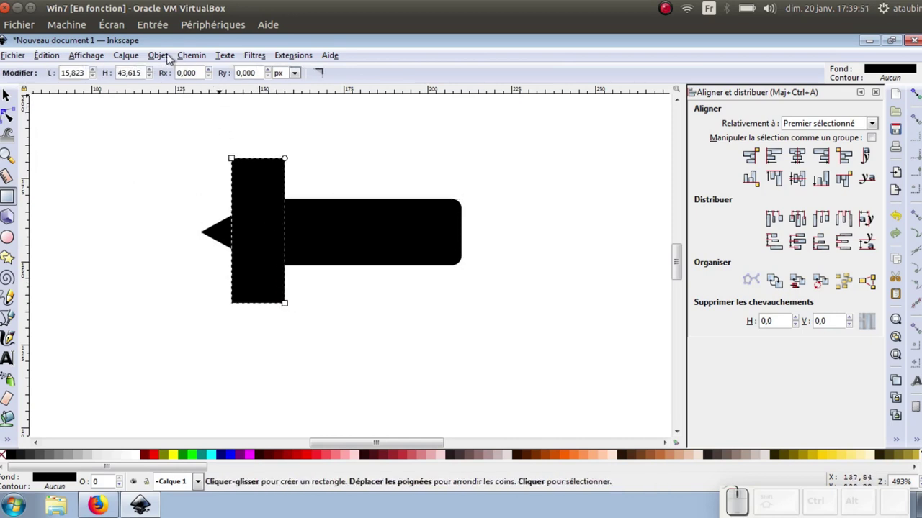
click(171, 62)
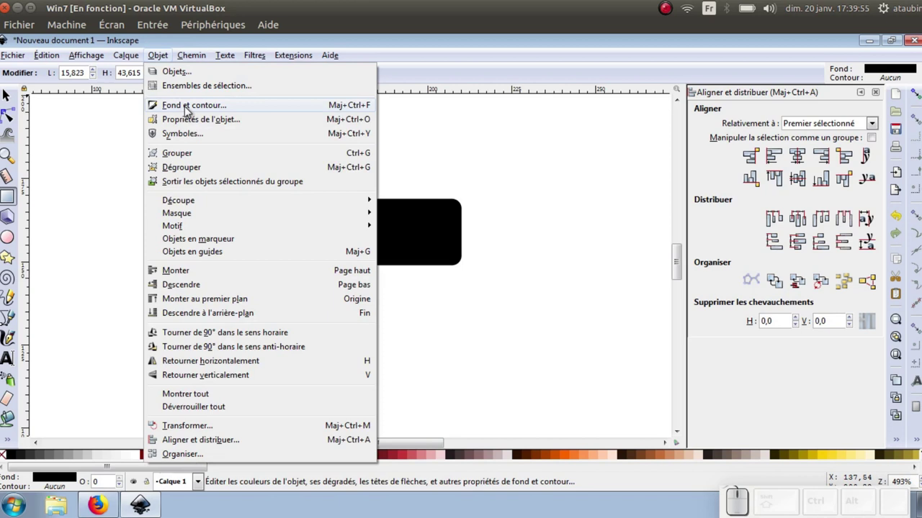
click(189, 115)
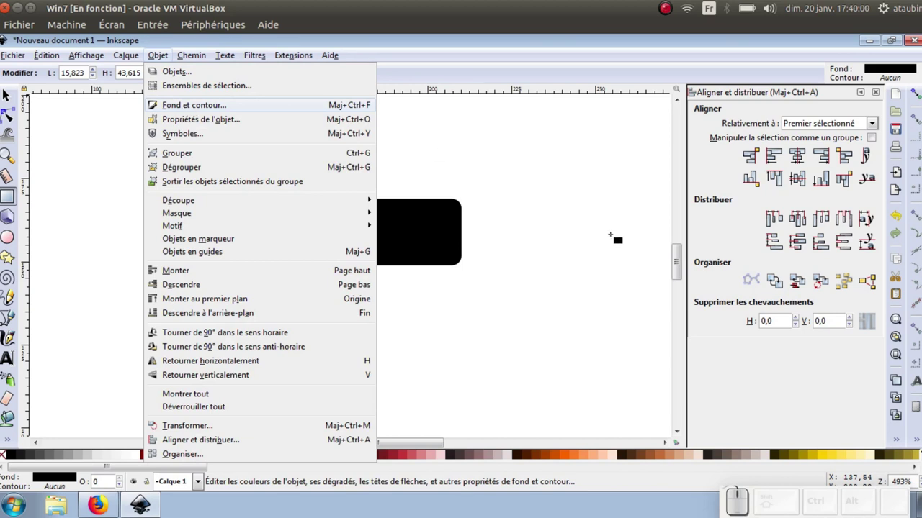
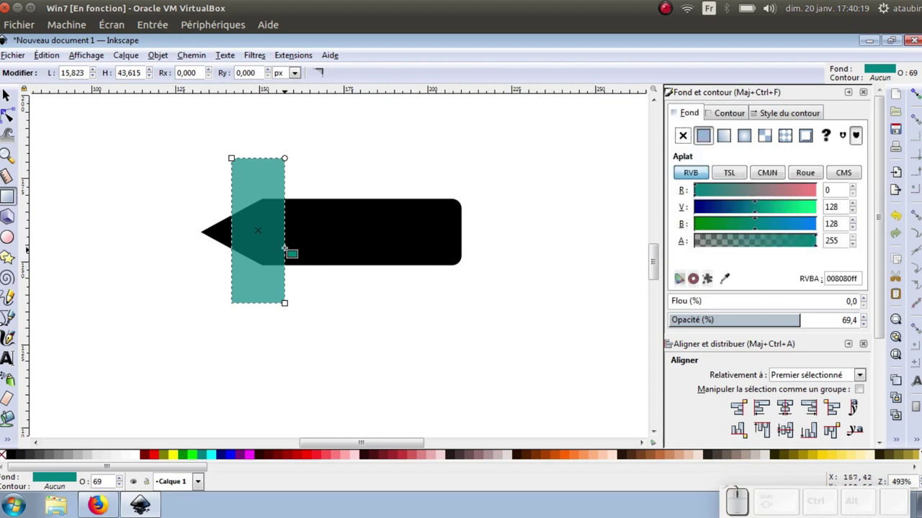
Duplicate the pencil and teal band together and place the copy below the original.
click(17, 95)
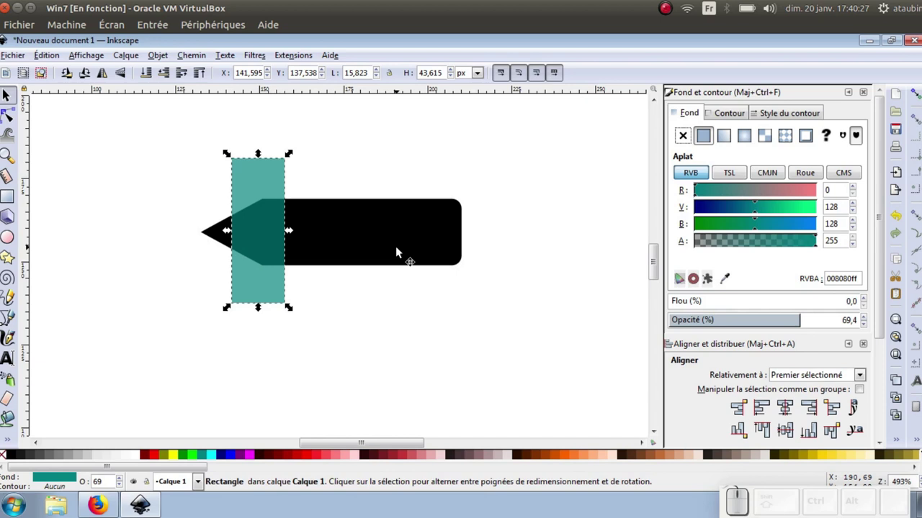
click(195, 153)
drag(170, 137, 517, 343)
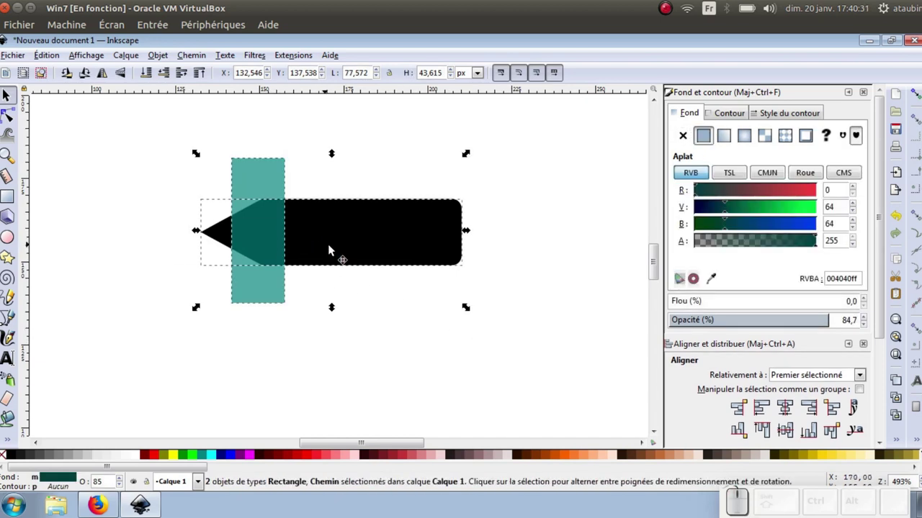
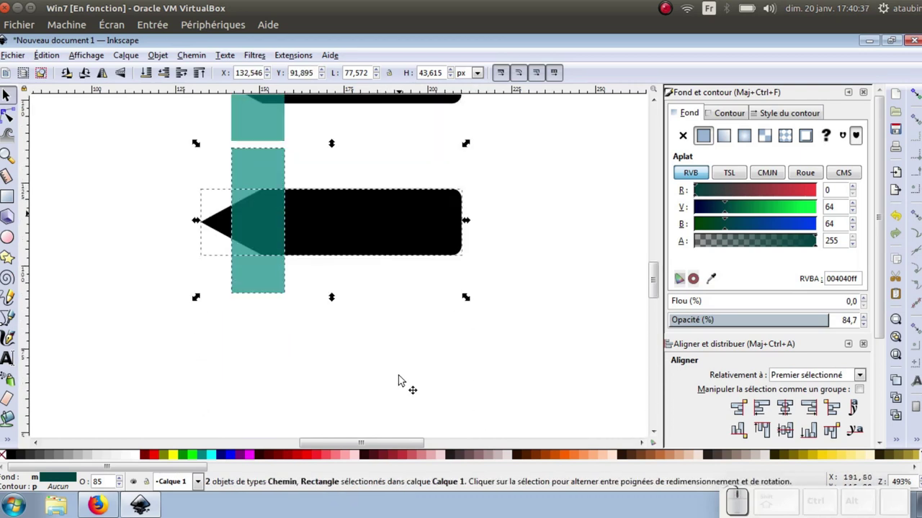
scroll(up, 3)
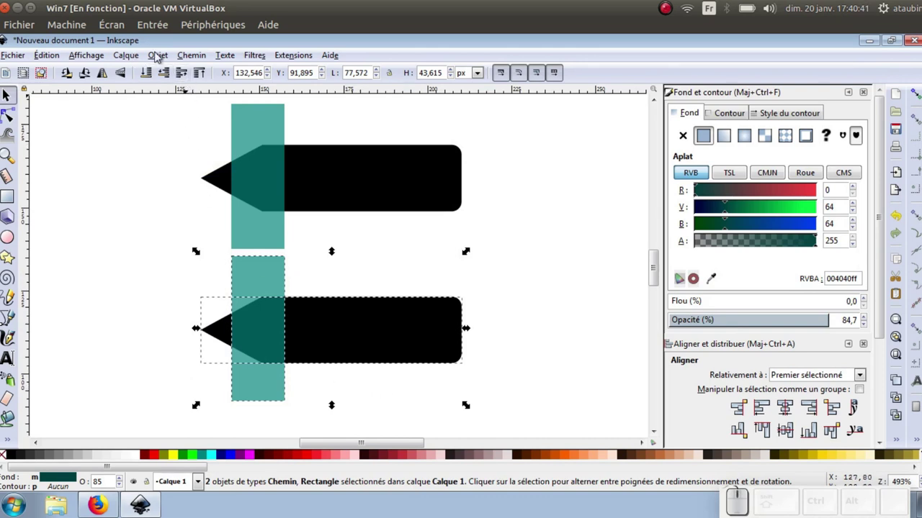
Work through Objet menu commands on the upper pencil's teal band.
click(166, 61)
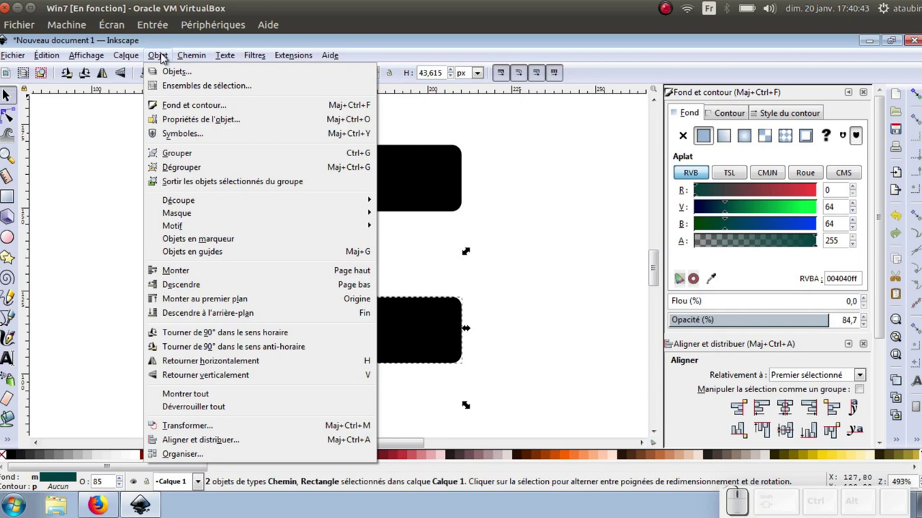
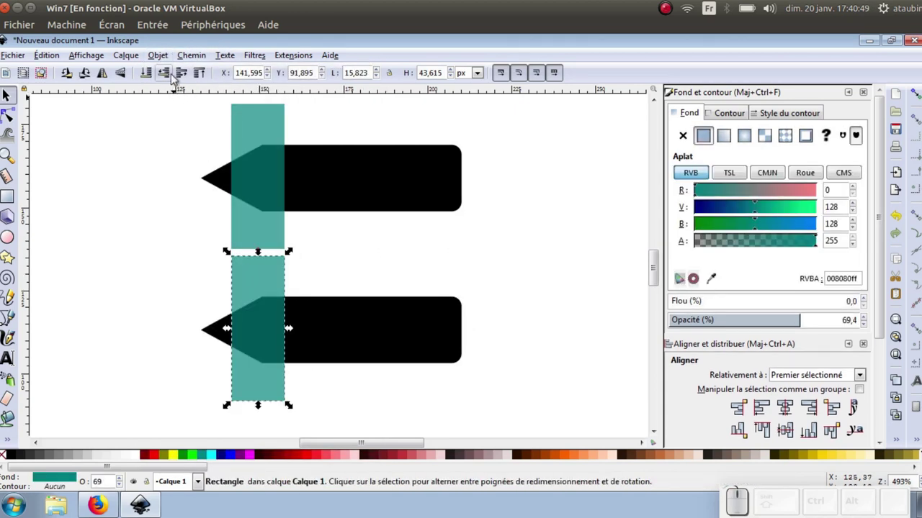
click(195, 58)
click(198, 80)
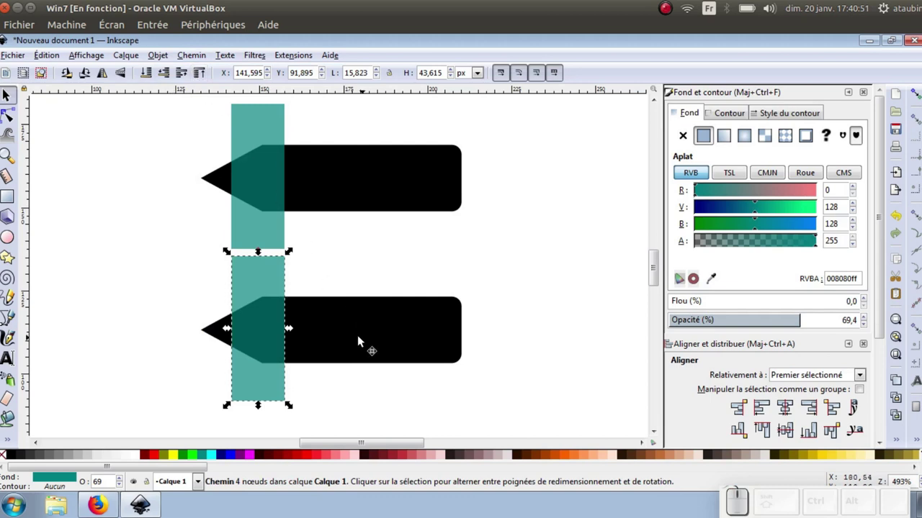
click(355, 337)
click(192, 99)
click(187, 99)
click(251, 134)
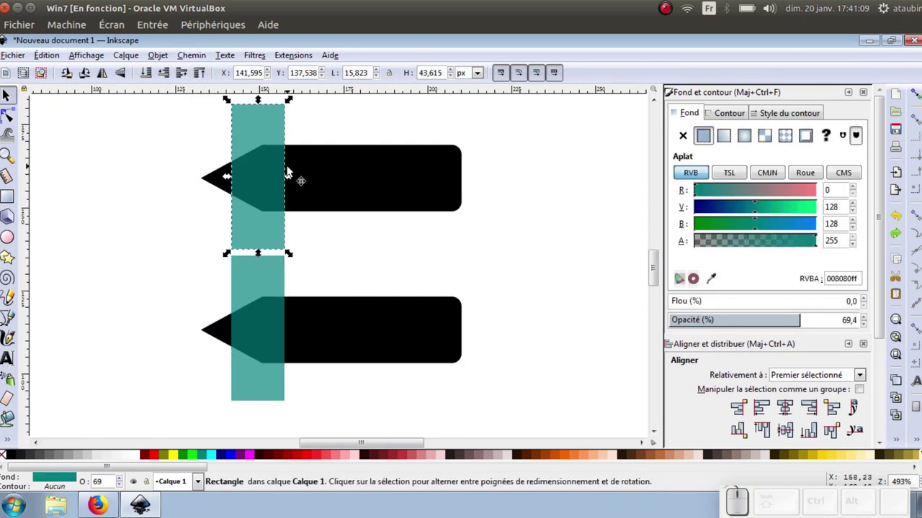
click(167, 63)
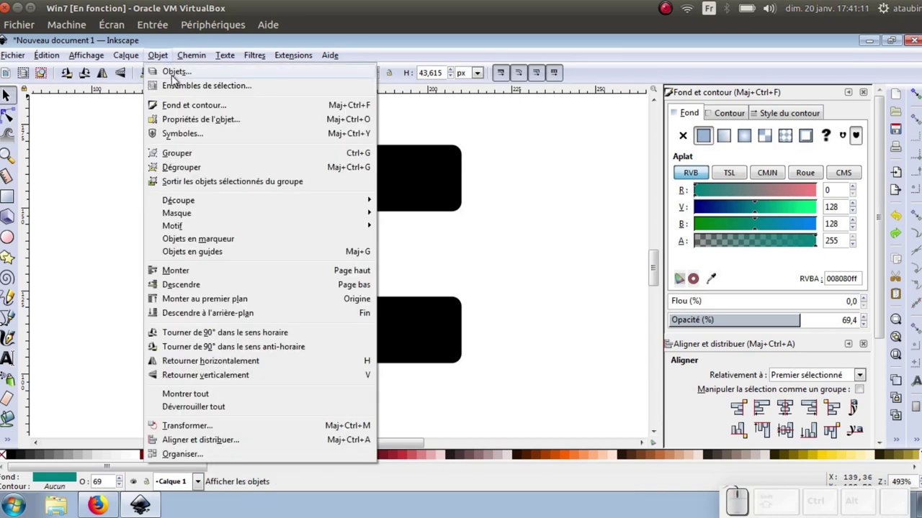
click(202, 80)
click(215, 114)
Intersect the upper pencil with its band, keeping only the overlapping collar piece.
drag(197, 101, 360, 163)
click(204, 61)
click(214, 171)
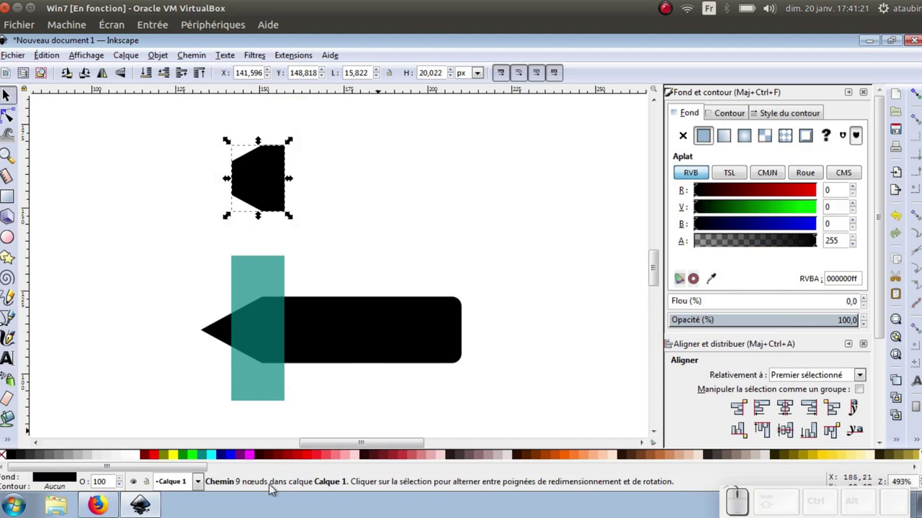
Colour the collar piece with the band's translucent teal picked by the dropper.
click(207, 463)
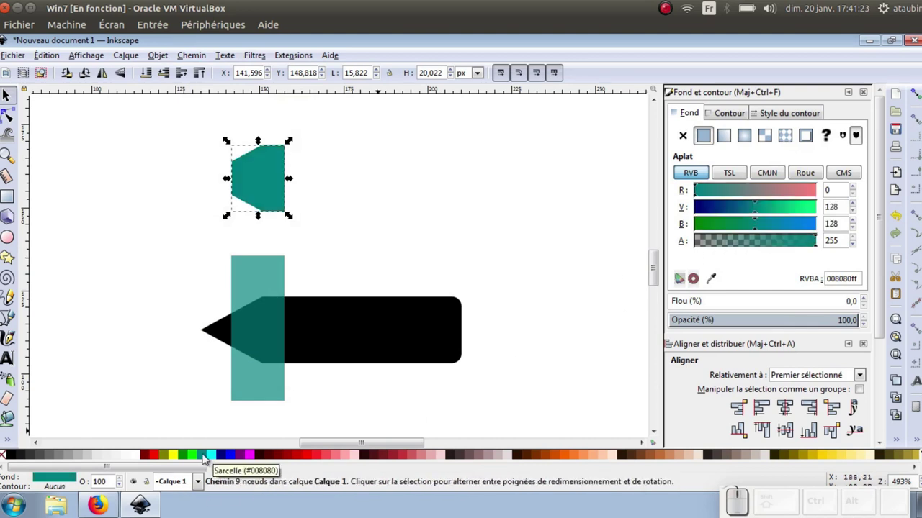
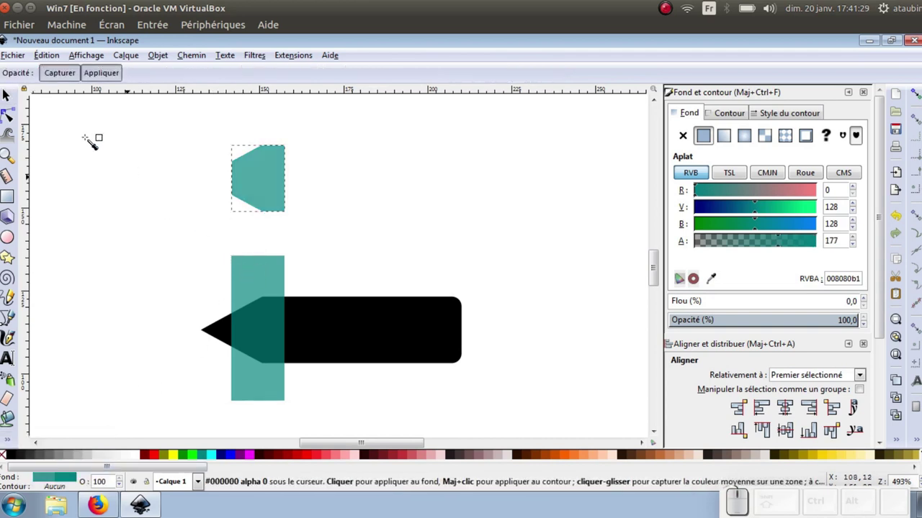
click(13, 97)
click(320, 338)
drag(158, 237, 499, 418)
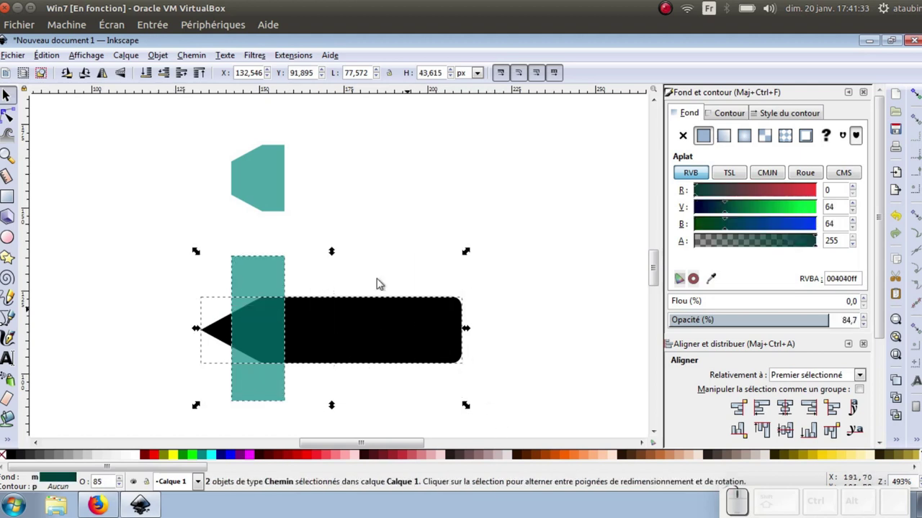
Subtract the collar from the black bar, then divide the bar into separate point and body.
click(199, 62)
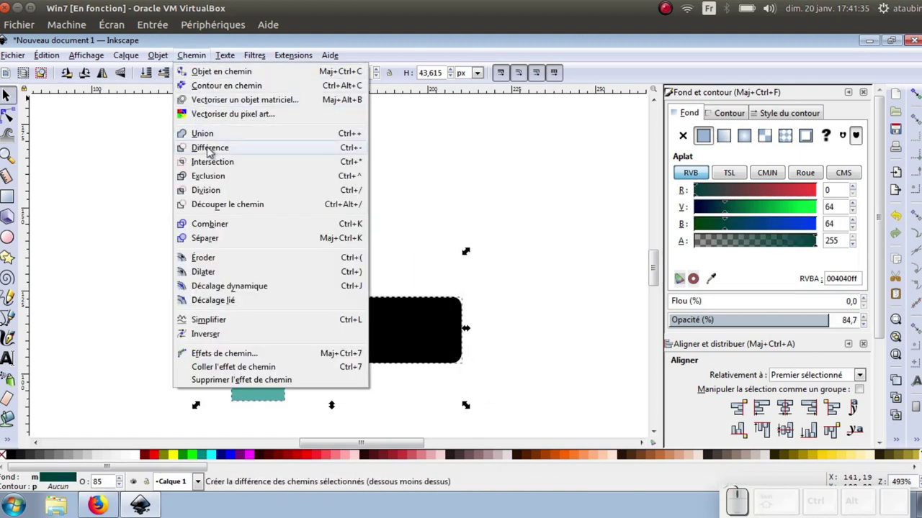
click(215, 156)
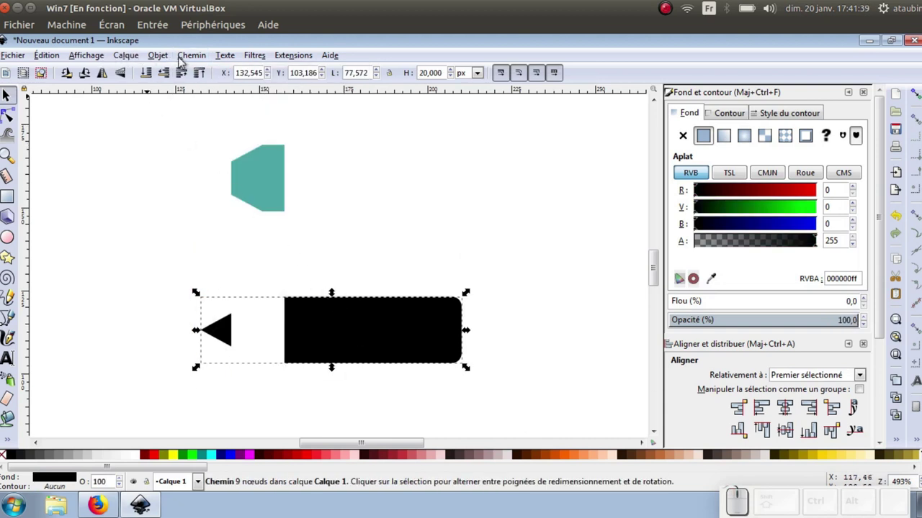
click(193, 64)
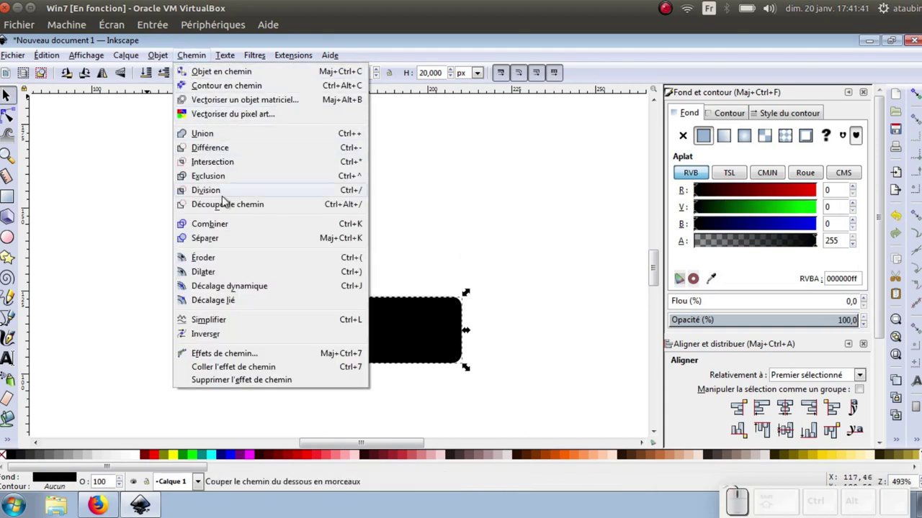
click(221, 240)
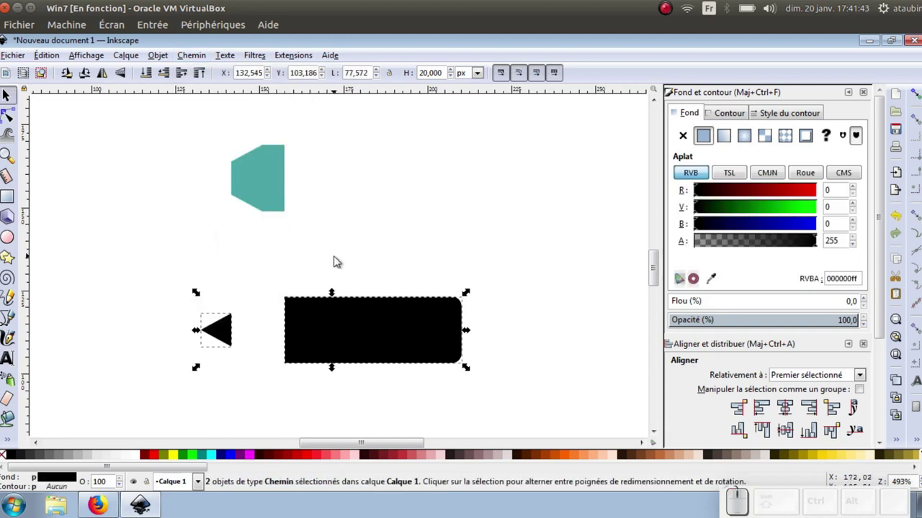
Move the teal tip piece into the gap between the point and body.
click(337, 259)
click(256, 196)
drag(258, 189, 323, 235)
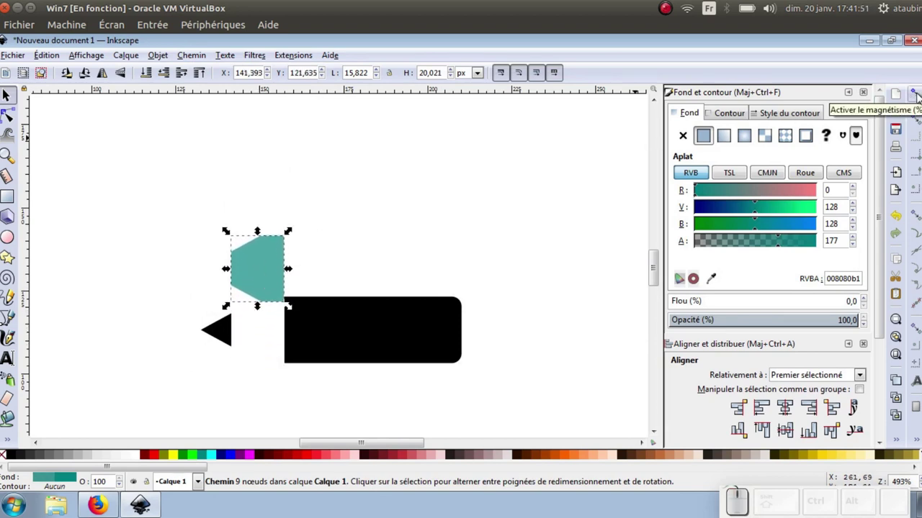
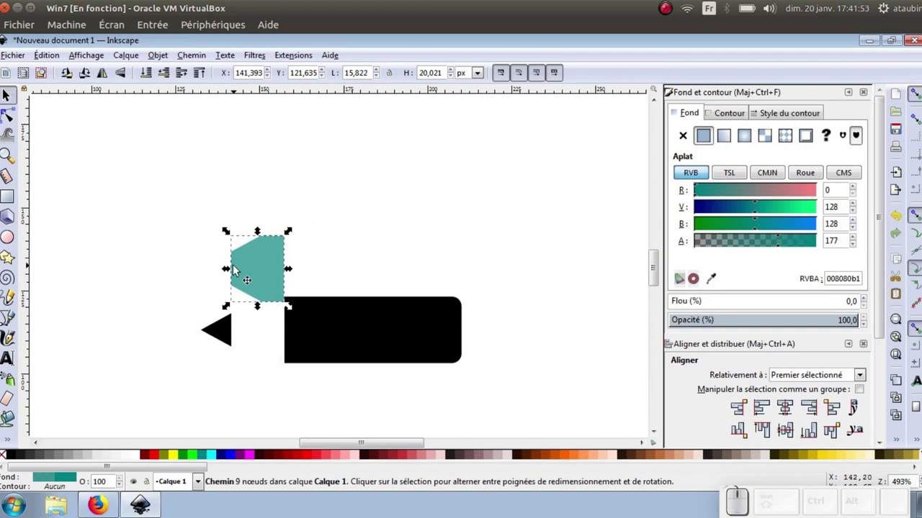
drag(247, 264, 248, 335)
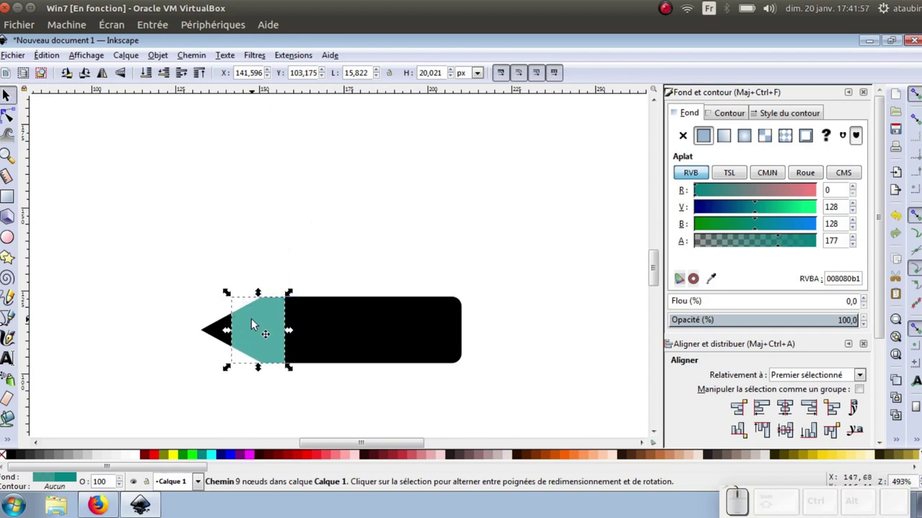
scroll(up, 3)
click(172, 266)
scroll(down, 3)
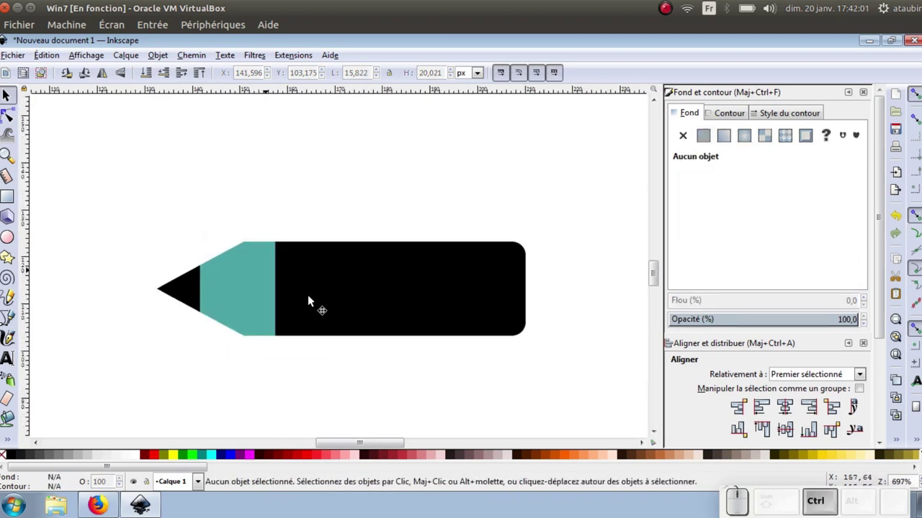
Import the reference dark-red pencil image into the document.
click(251, 290)
scroll(up, 3)
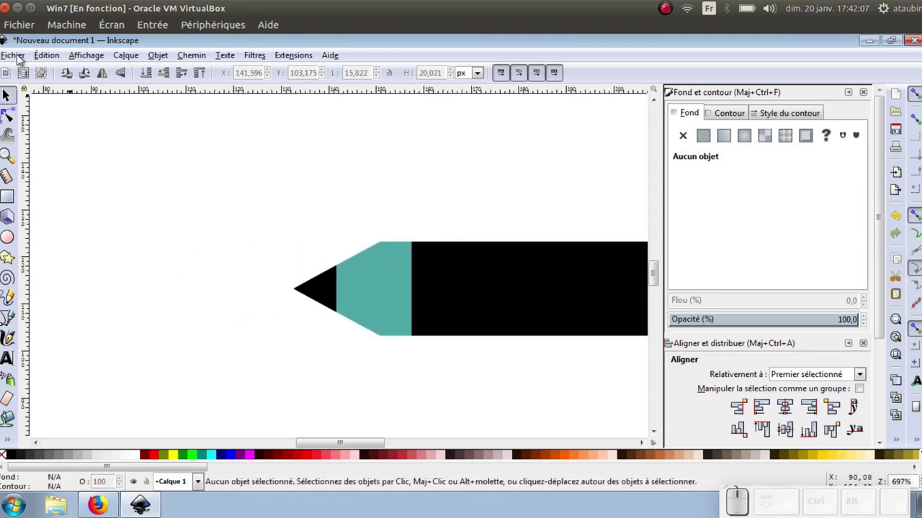
click(18, 63)
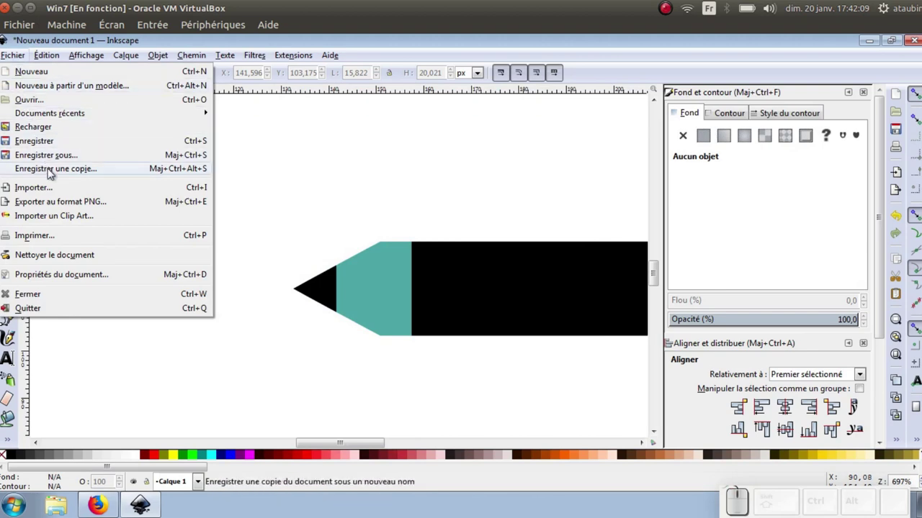
click(57, 193)
click(105, 136)
click(347, 318)
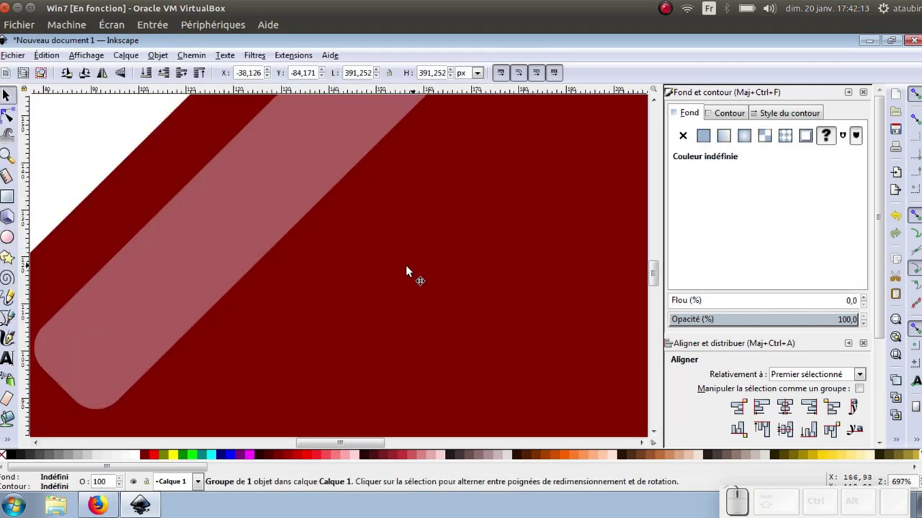
Shrink the reference pencil and place it at the upper left above the drawn pencil.
scroll(down, 3)
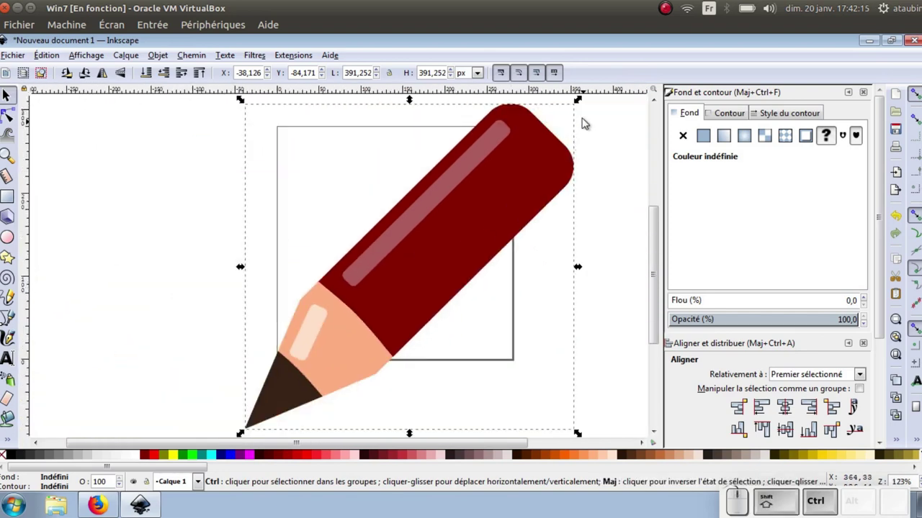
drag(586, 103, 425, 241)
drag(432, 252, 464, 253)
scroll(up, 3)
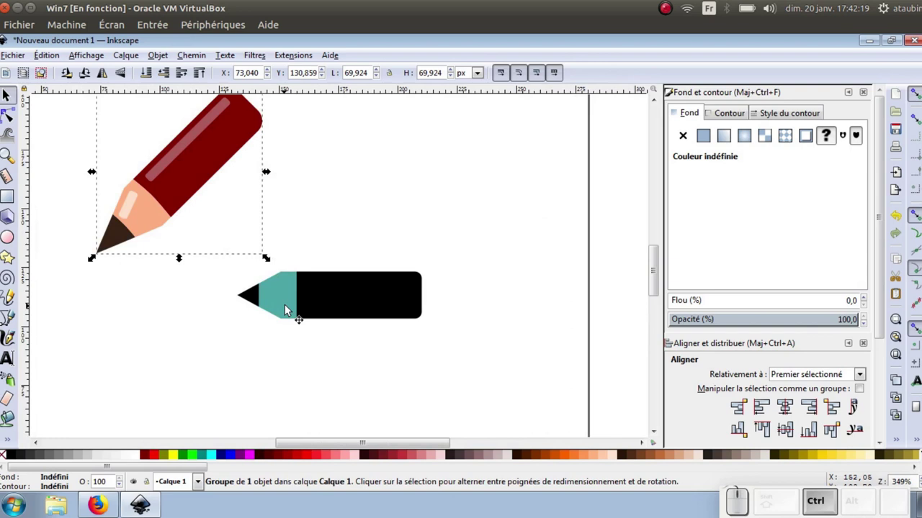
Recolour the pencil parts from the reference: dark red body, peach tip, dark point.
click(326, 296)
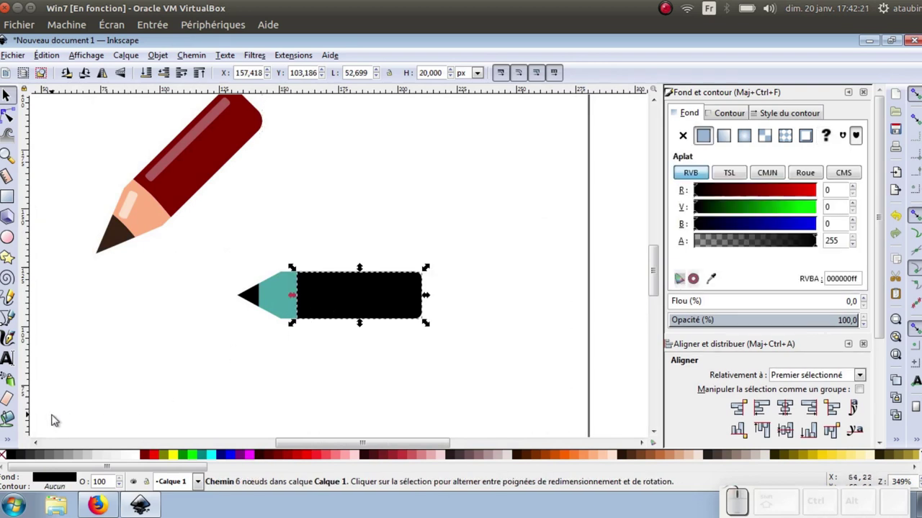
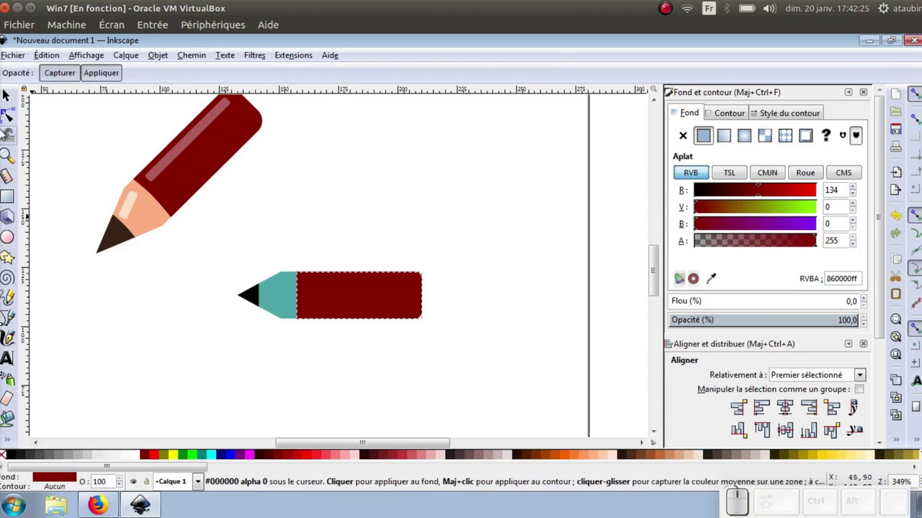
click(14, 96)
click(279, 294)
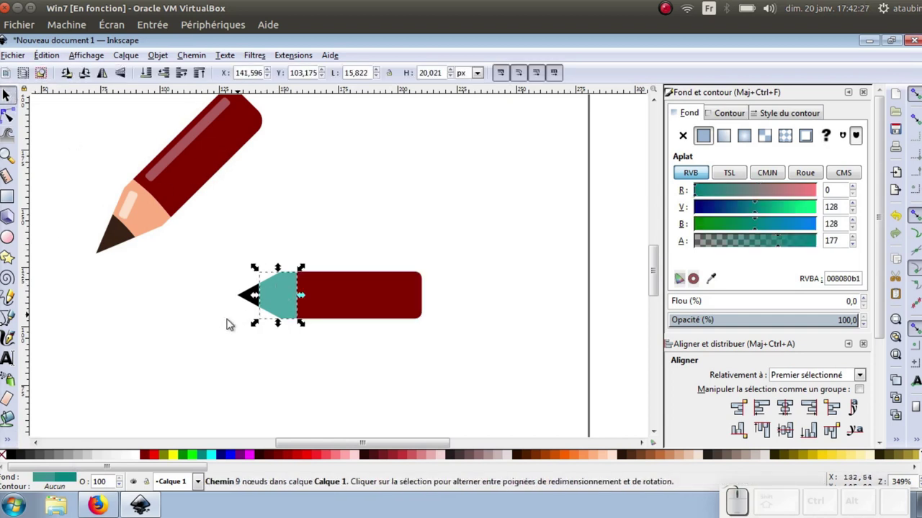
click(12, 441)
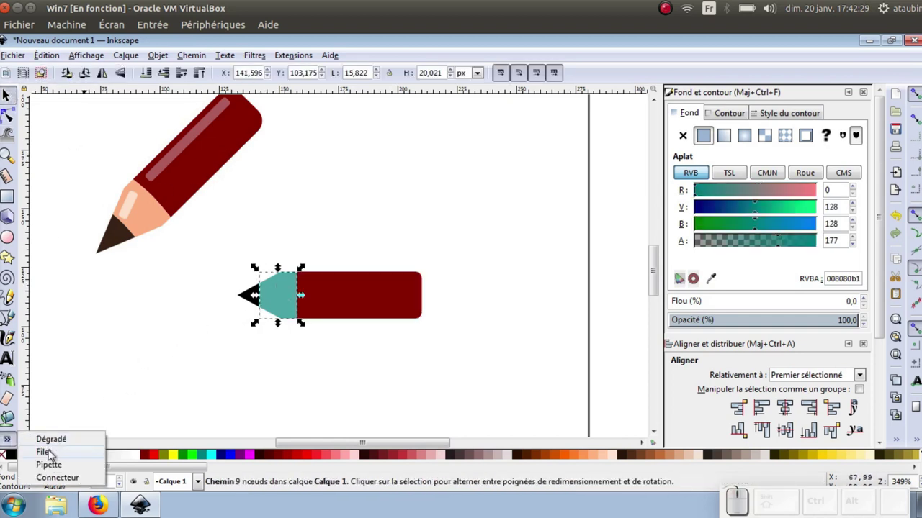
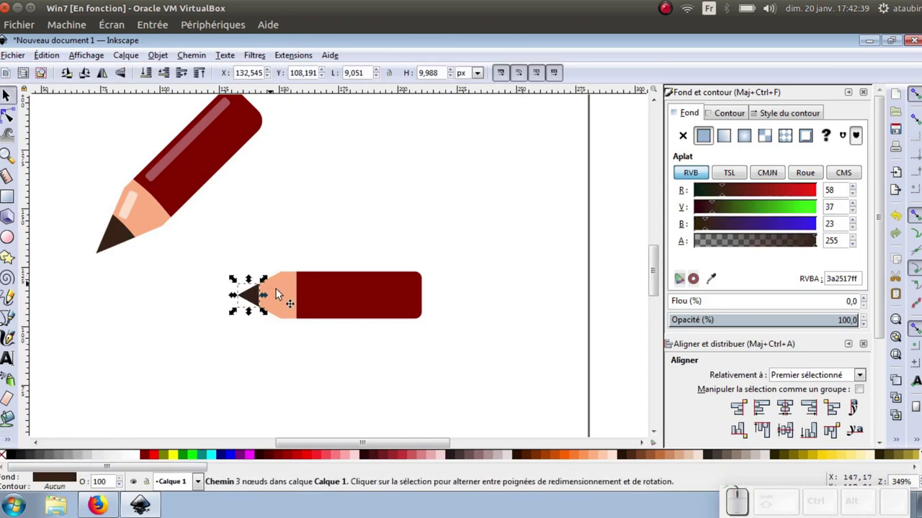
click(319, 354)
Rotate all three pencil pieces diagonally to match the reference.
drag(219, 258, 466, 347)
click(374, 288)
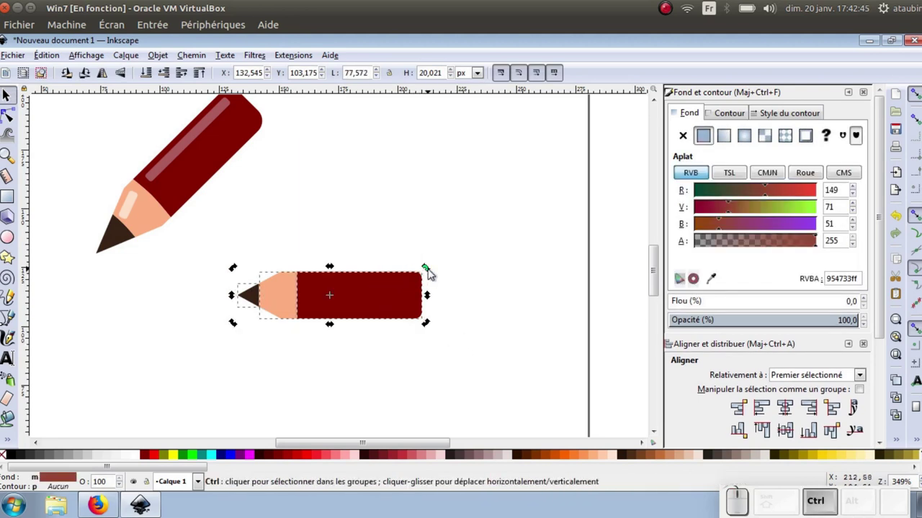
drag(433, 278, 403, 219)
click(497, 331)
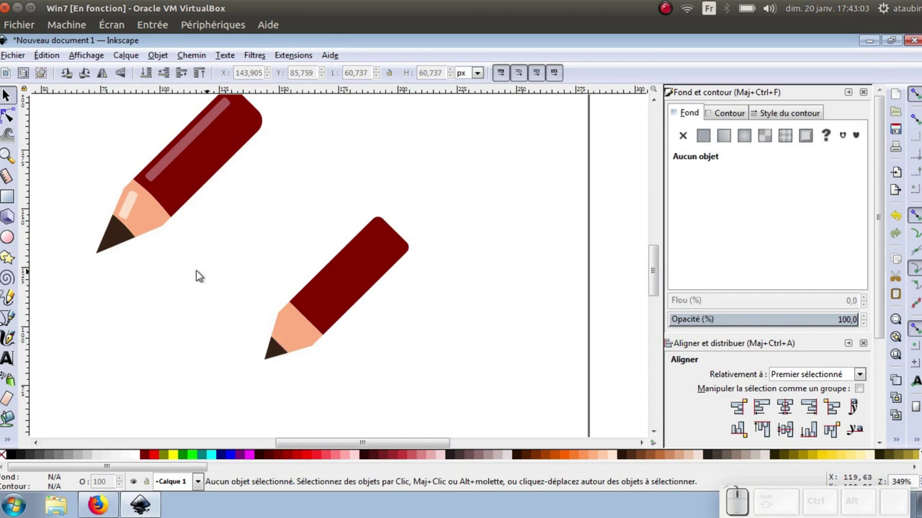
Delete the reference pencil from the drawing.
scroll(down, 3)
drag(134, 163, 243, 263)
key(Delete)
Fit the page to the drawing with 2 px margins in Propriétés du document.
click(218, 216)
click(22, 60)
click(77, 284)
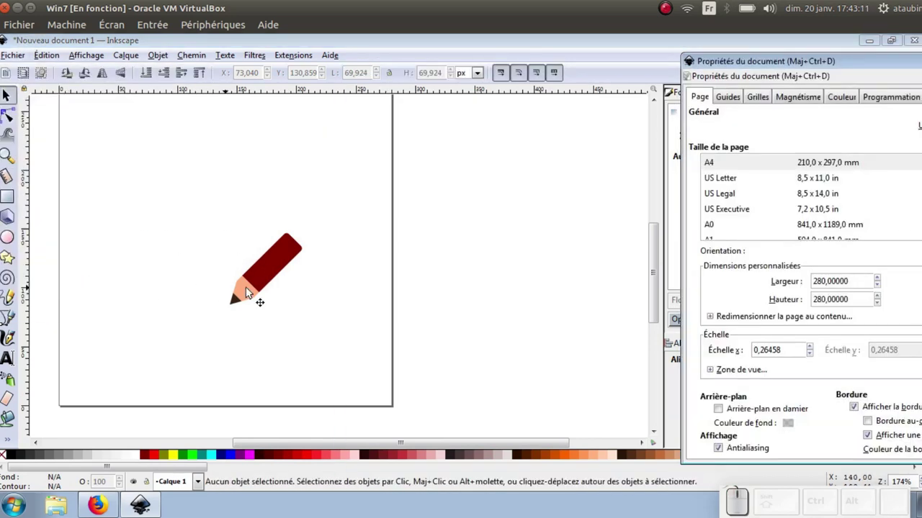
drag(772, 68, 505, 227)
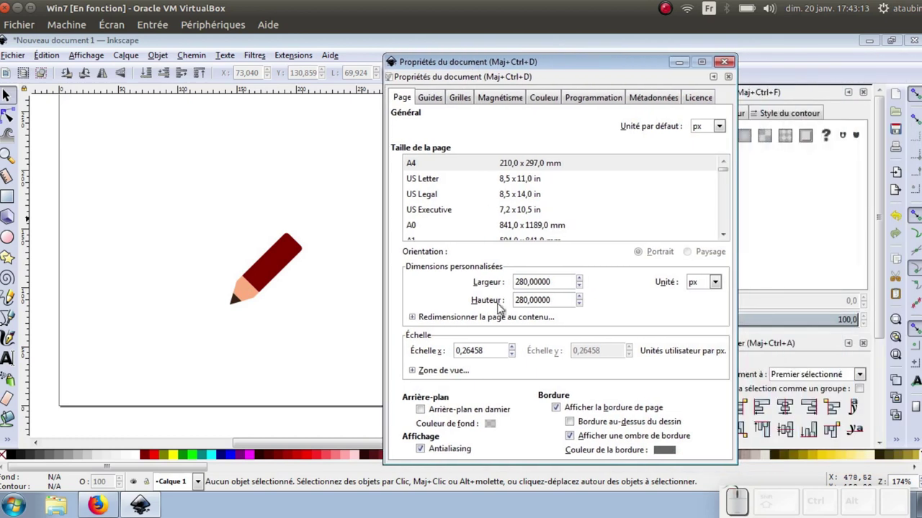
click(416, 319)
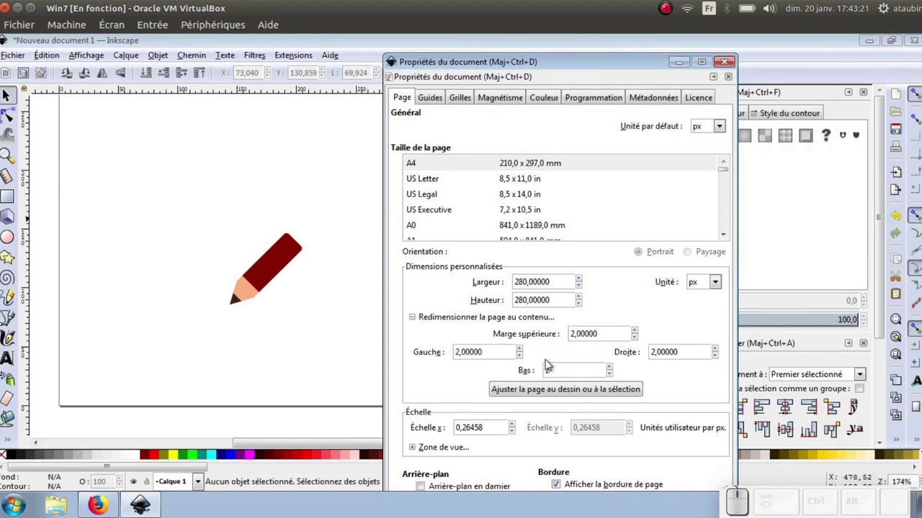
click(564, 399)
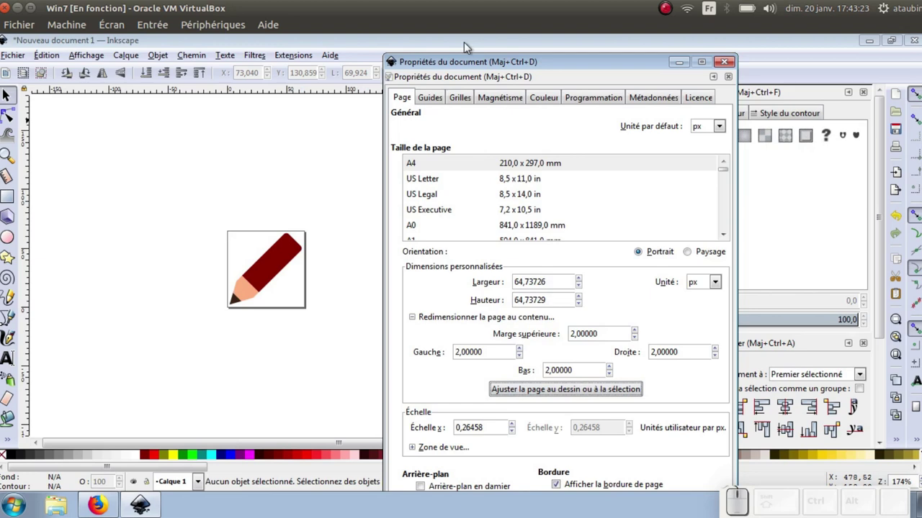
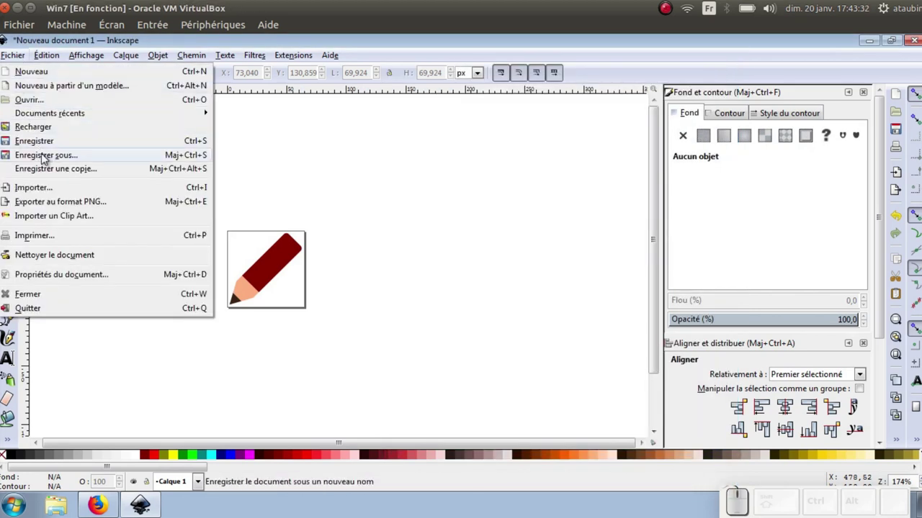
Save the drawing as crayon.svg on the desktop in Inkscape SVG format.
click(46, 163)
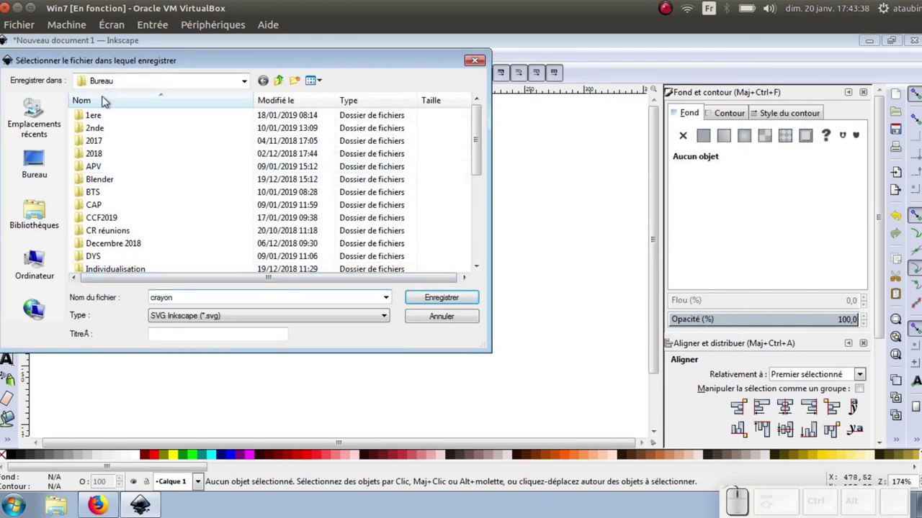
click(31, 170)
click(453, 306)
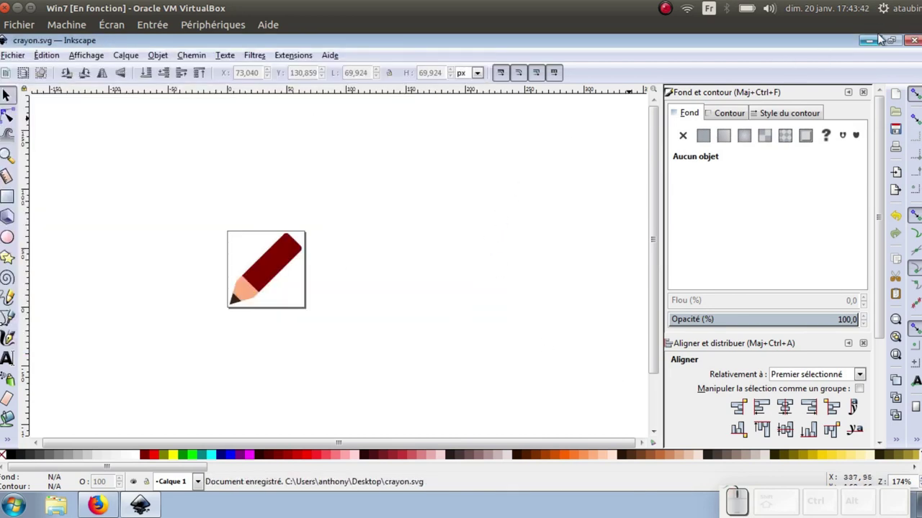
Minimize Inkscape and start Firefox's Ouvrir un fichier dialog at the desktop folder.
click(878, 48)
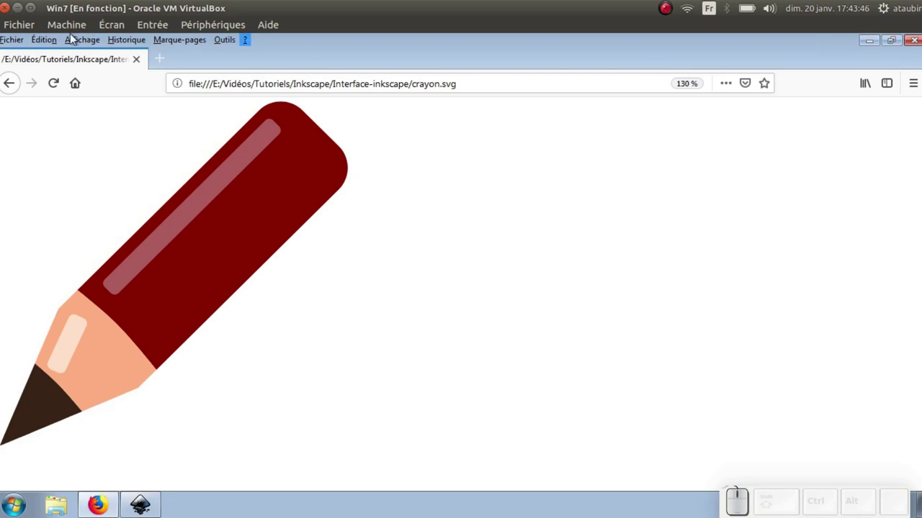
click(24, 47)
click(28, 109)
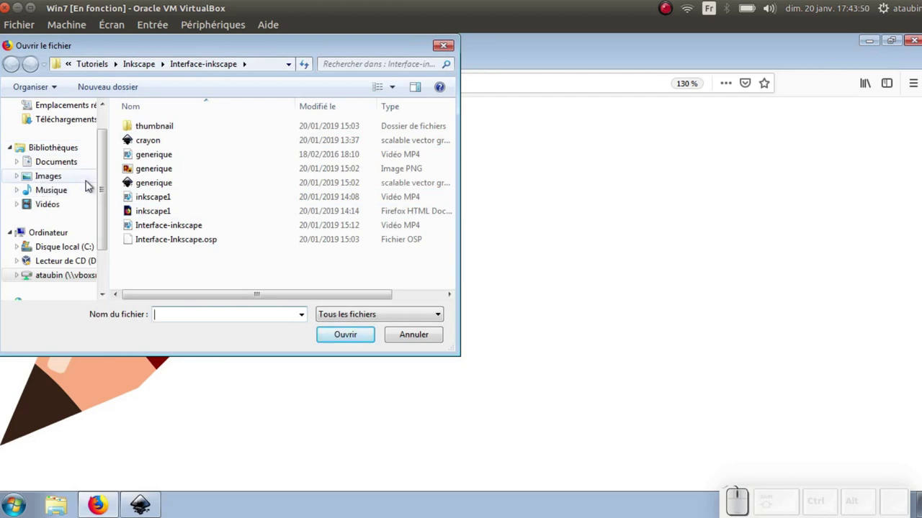